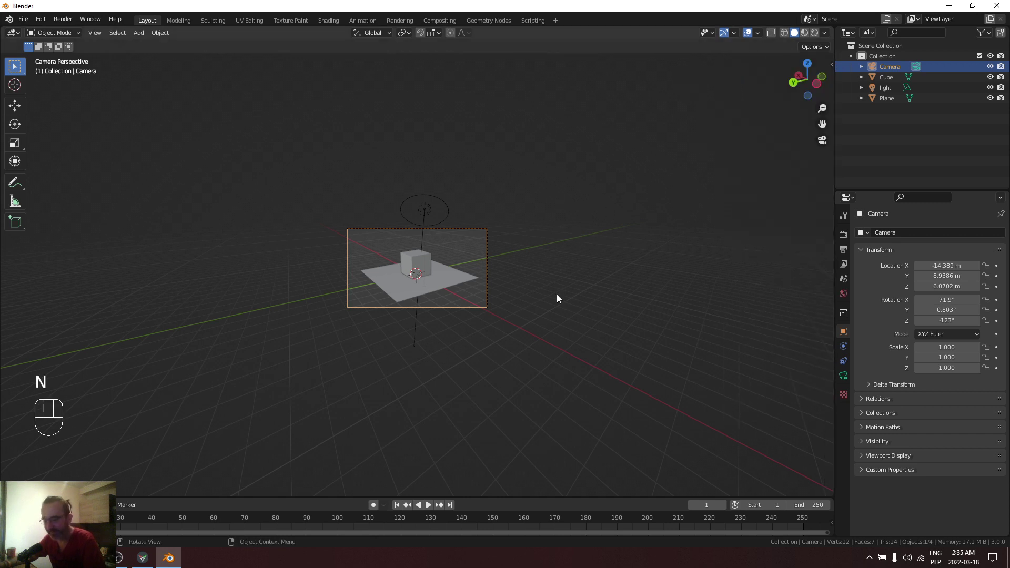
# Step: Select and delete all the default scene objects, leaving an empty collection
pyautogui.press('b')
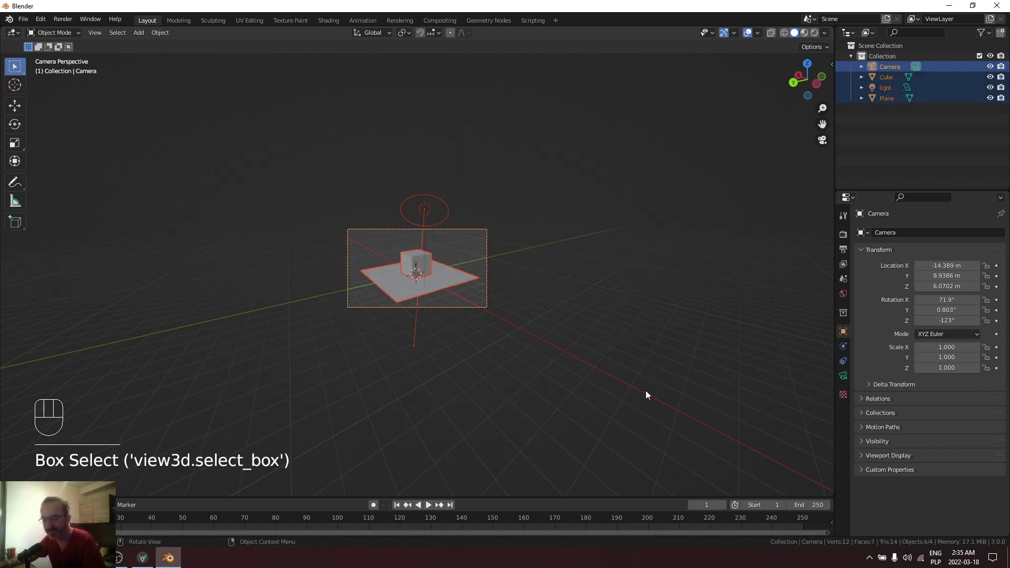
pyautogui.press('x')
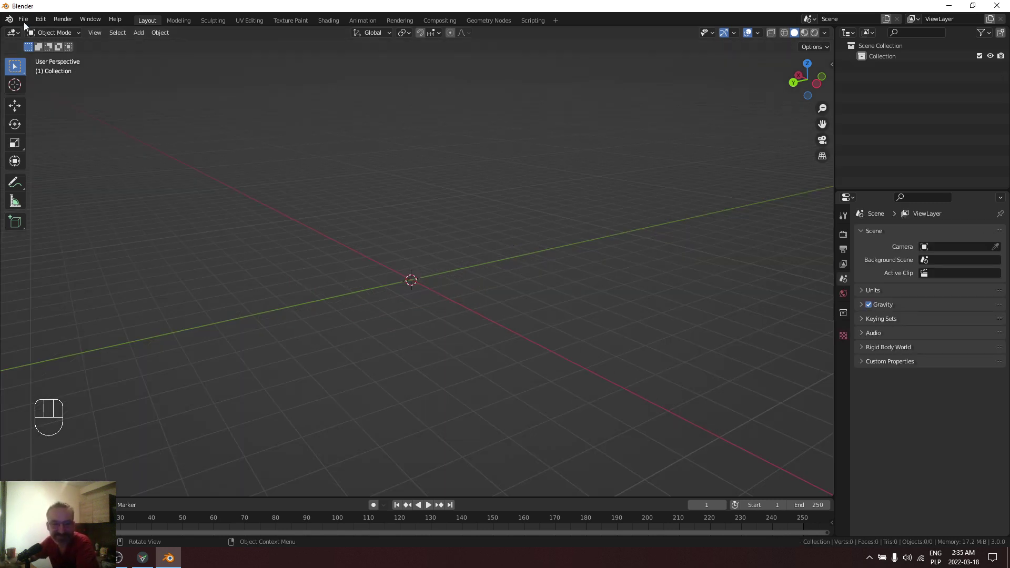
pyautogui.moveTo(26, 22); pyautogui.dragTo(76, 173)
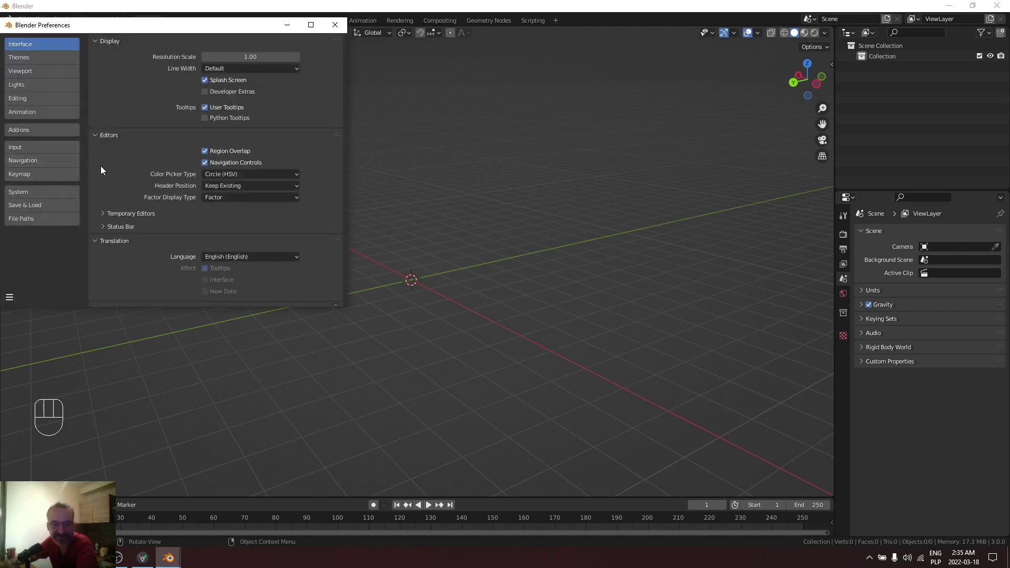
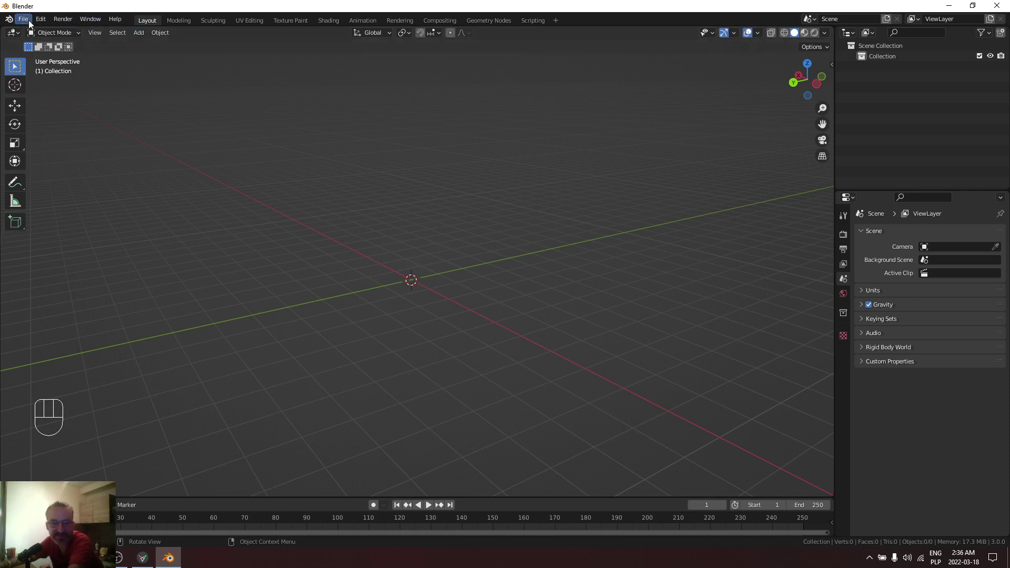
# Step: Import the qwert.fspy camera and orbit out to inspect it in the scene
pyautogui.moveTo(30, 25); pyautogui.dragTo(176, 293)
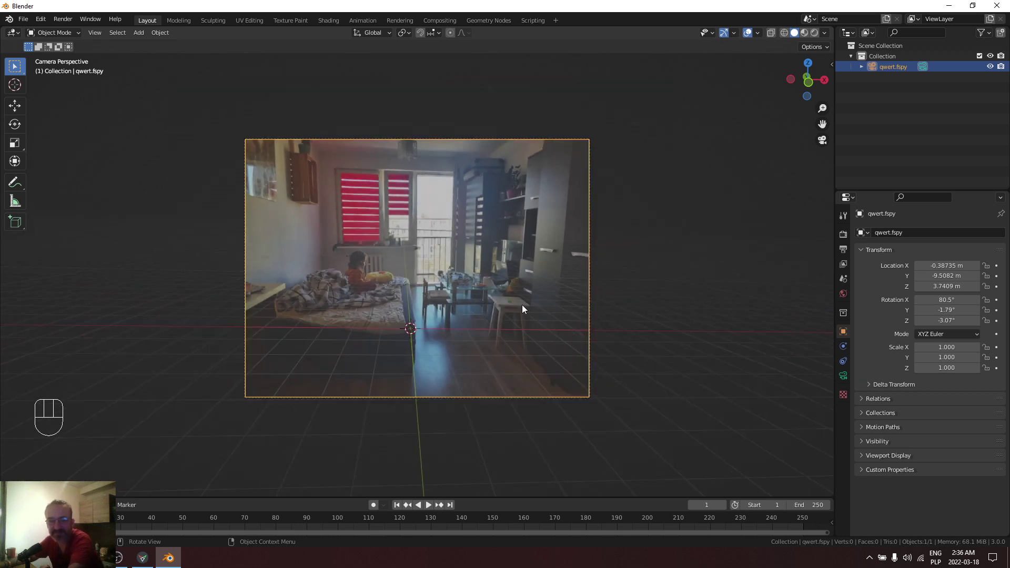
pyautogui.moveTo(542, 311); pyautogui.dragTo(588, 315)
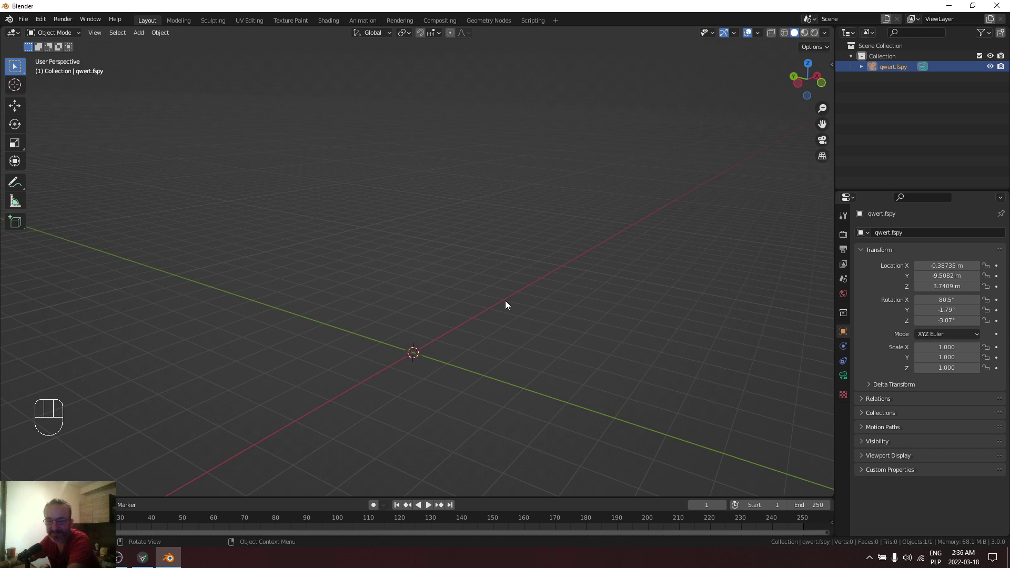
pyautogui.moveTo(453, 290); pyautogui.dragTo(445, 299)
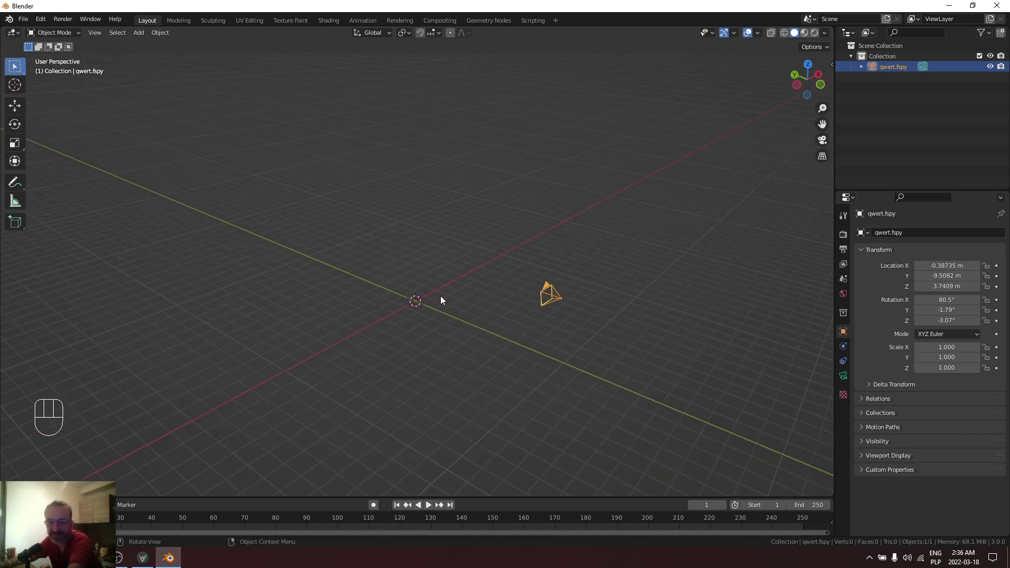
pyautogui.moveTo(519, 333); pyautogui.dragTo(464, 333)
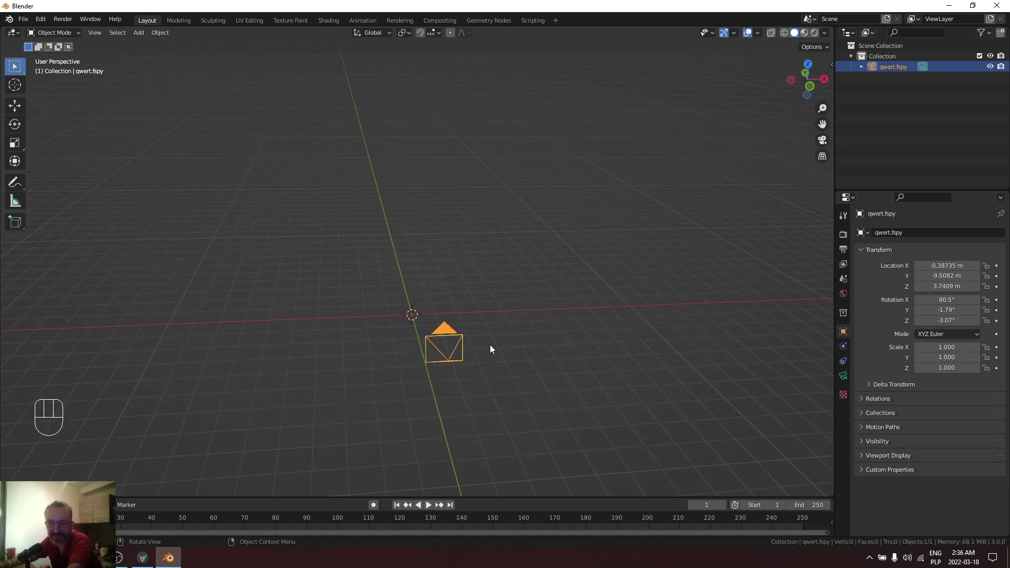
# Step: Fade the qwert.fspy camera's background room photo to opacity 0.082 and check it through the camera
pyautogui.click(450, 350)
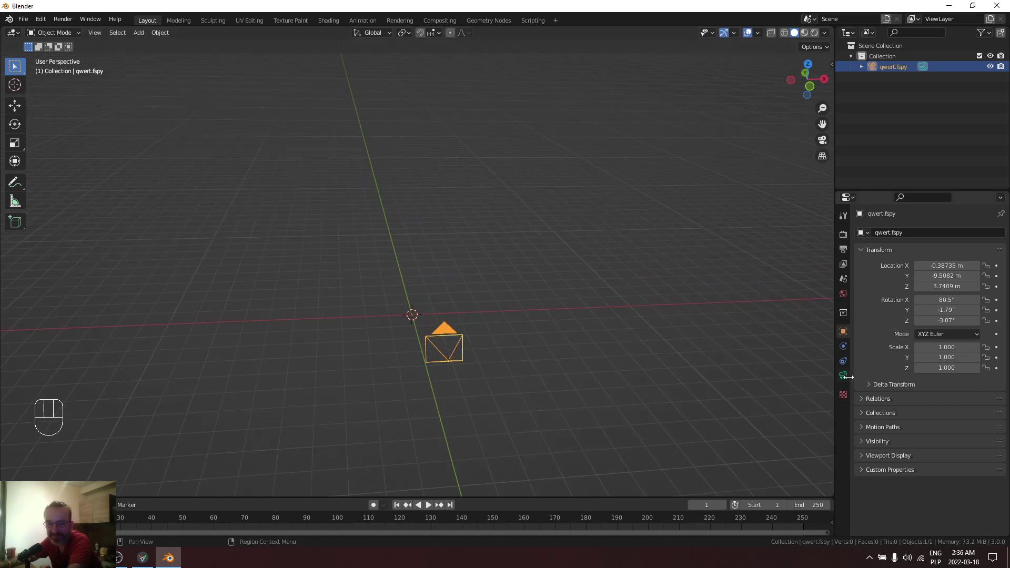
pyautogui.click(847, 380)
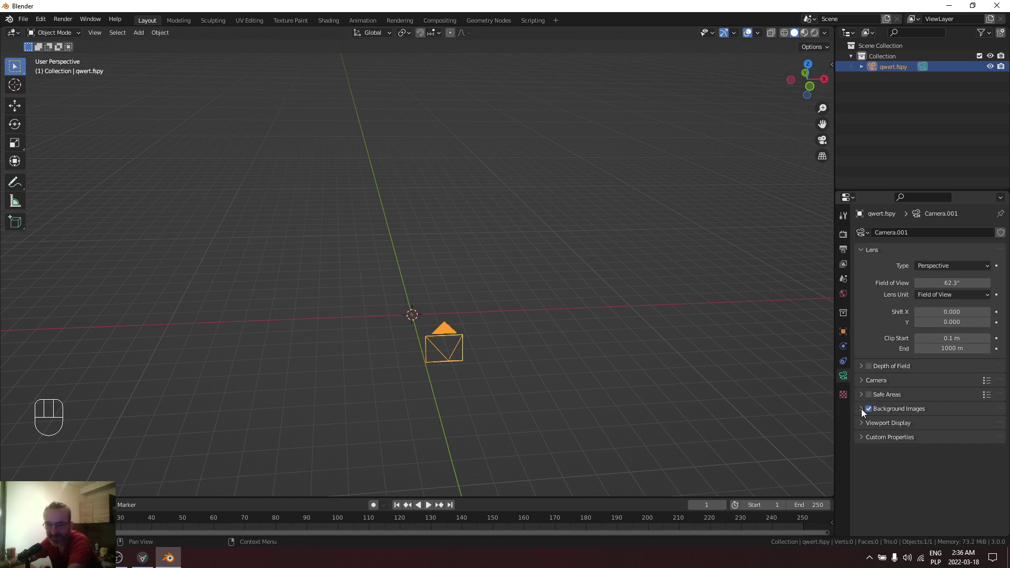
pyautogui.click(864, 413)
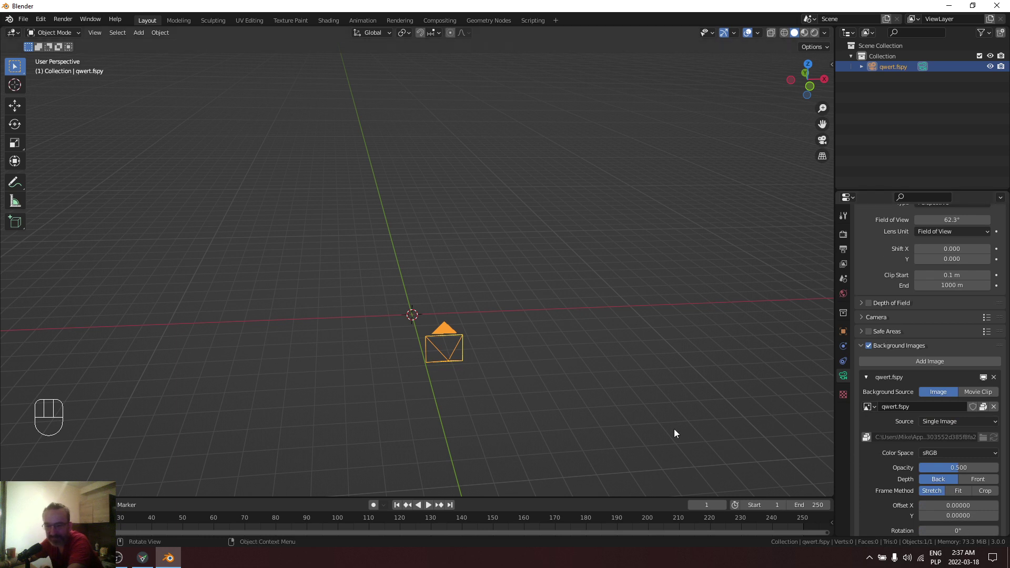
pyautogui.press('KP_0')
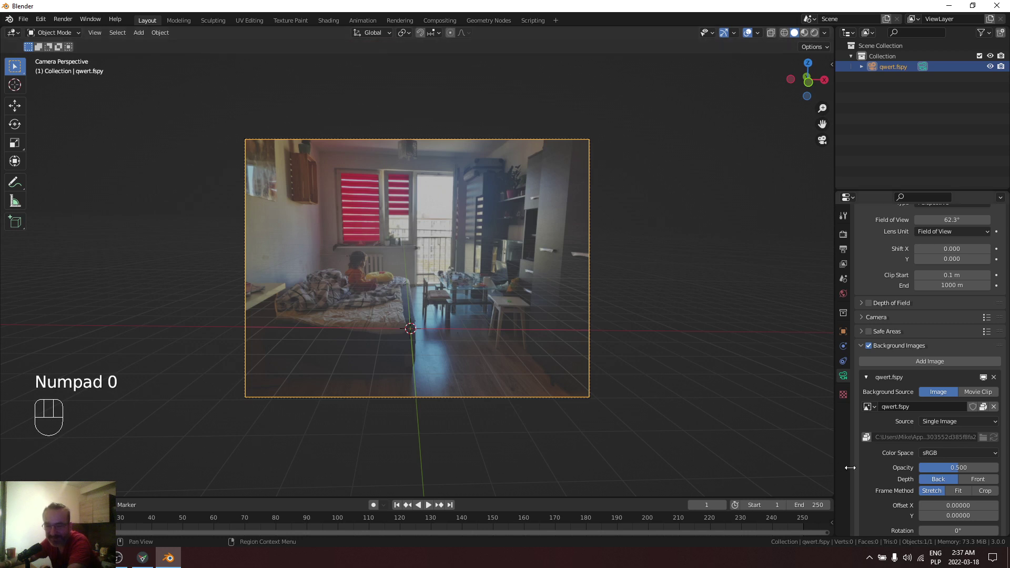
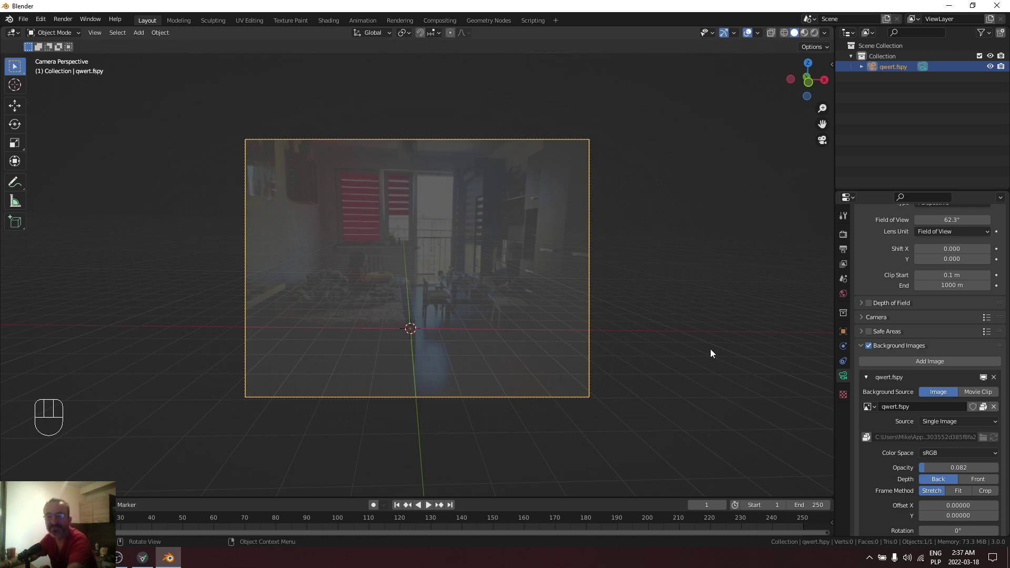
pyautogui.moveTo(705, 347); pyautogui.dragTo(654, 356)
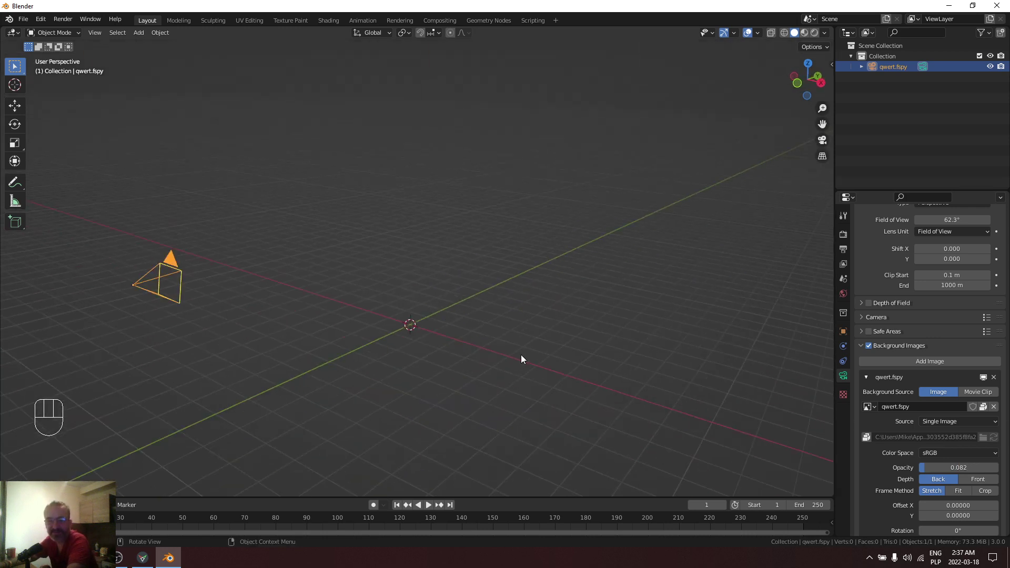
pyautogui.moveTo(442, 334); pyautogui.dragTo(429, 369)
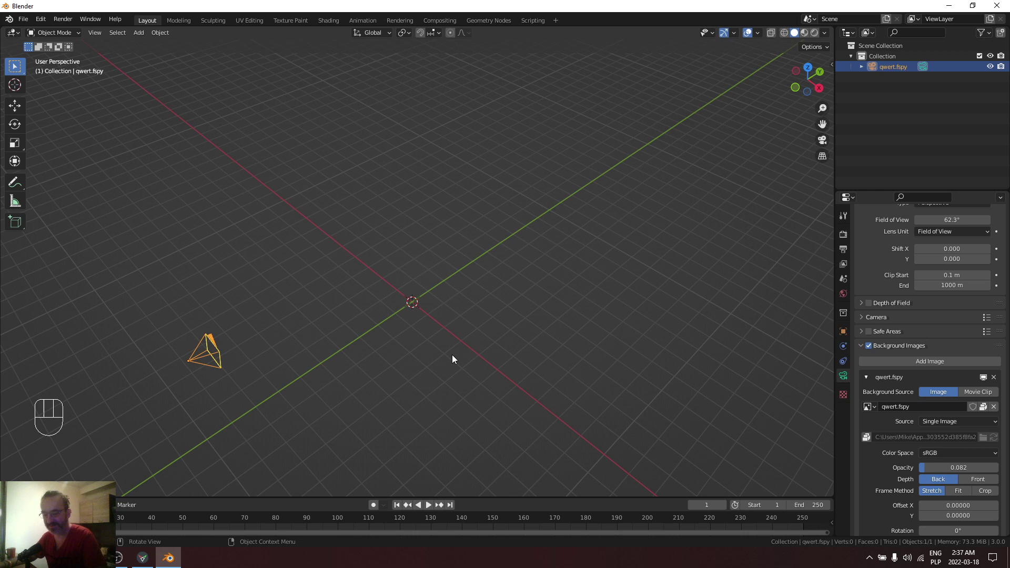
# Step: Add the photo 20220311_112447 as an image plane at the scene origin beside the fSpy camera
pyautogui.press('shift+a')
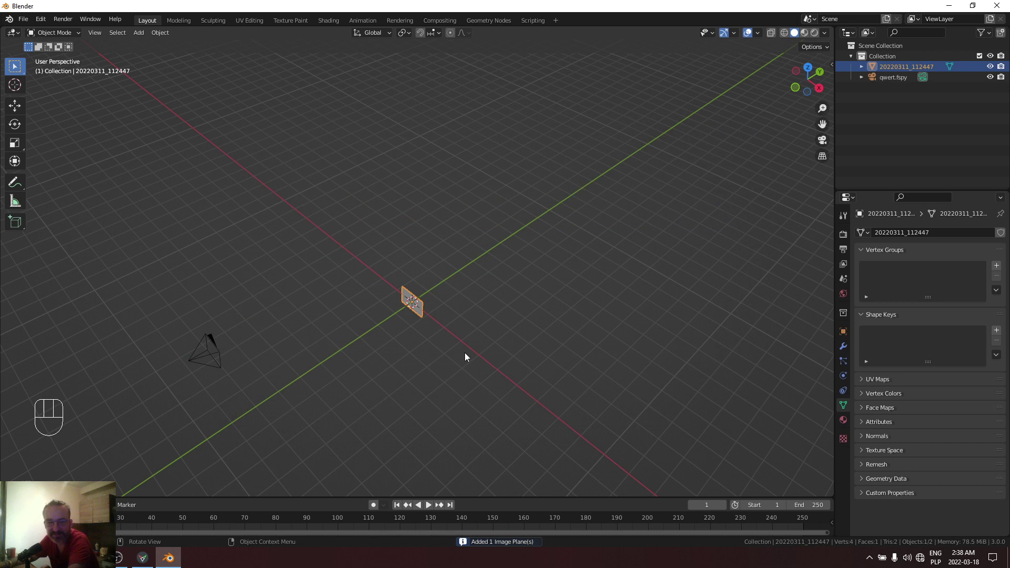
pyautogui.moveTo(501, 340); pyautogui.dragTo(528, 321)
pyautogui.click(273, 362)
pyautogui.press('g')
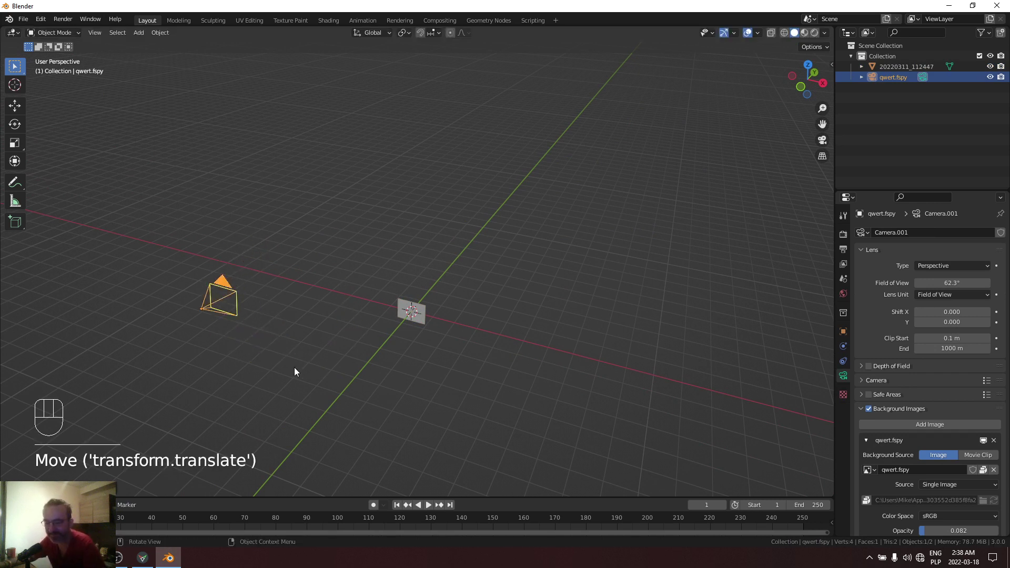
pyautogui.press('ctrl+z')
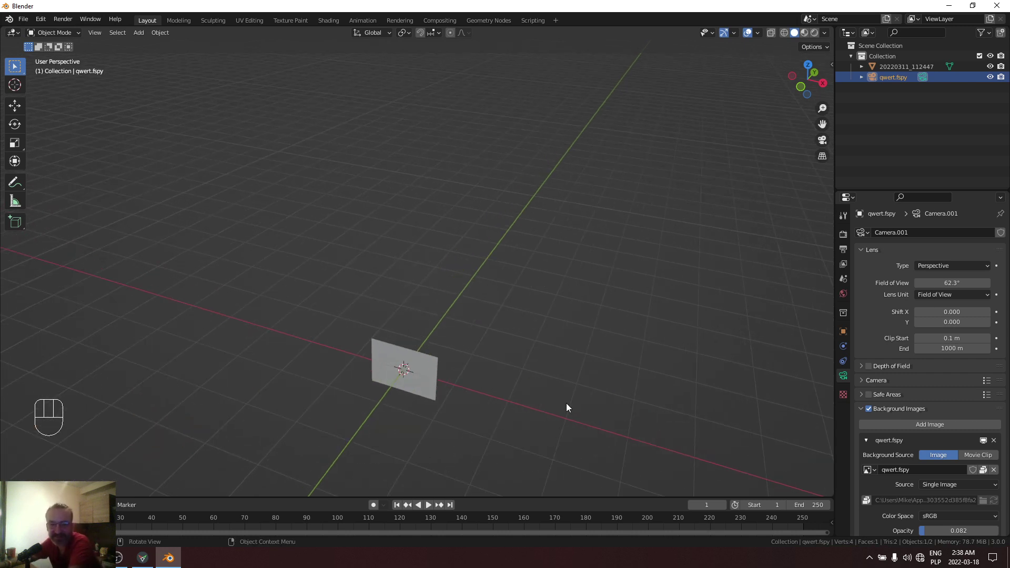
pyautogui.moveTo(576, 392); pyautogui.dragTo(582, 375)
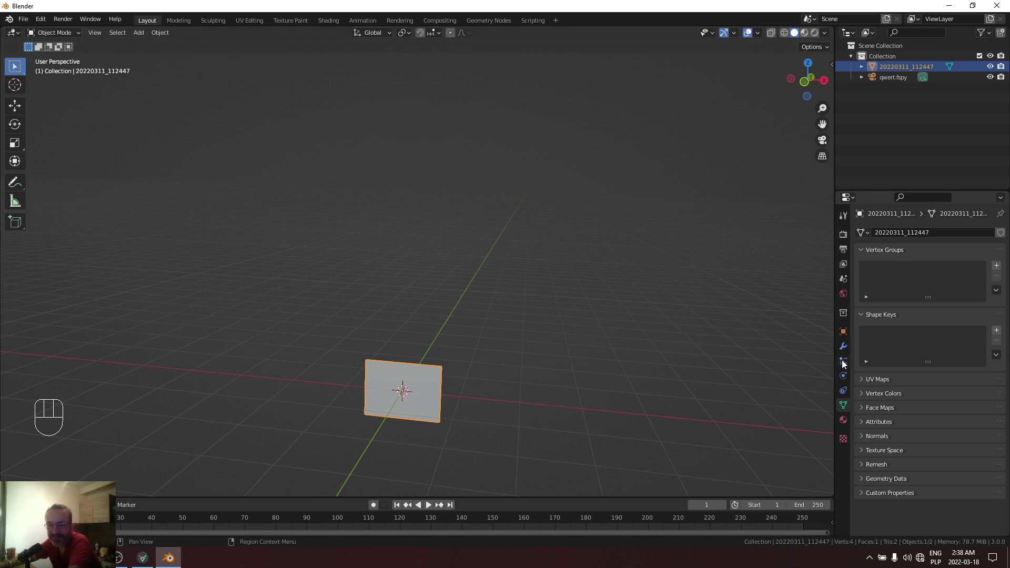
# Step: Give the image plane a Copy Rotation constraint targeting the qwert.fspy camera
pyautogui.click(848, 364)
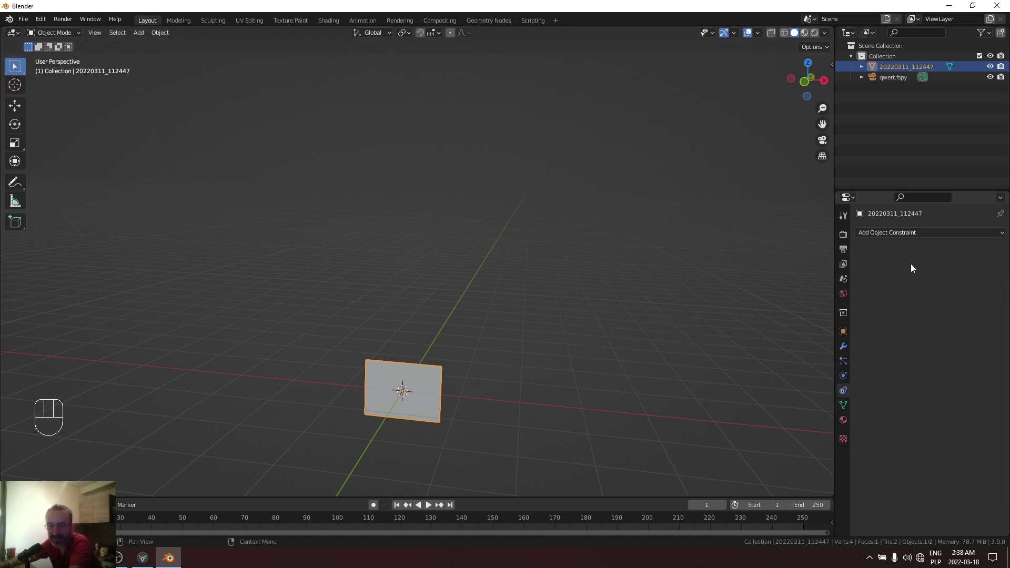
pyautogui.moveTo(912, 241); pyautogui.dragTo(851, 276)
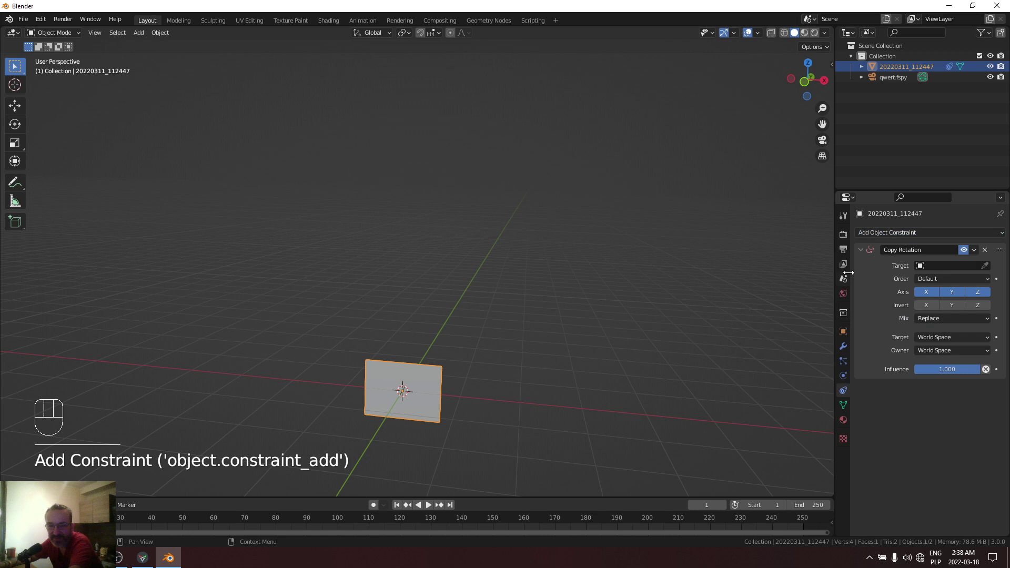
pyautogui.moveTo(555, 351); pyautogui.dragTo(656, 360)
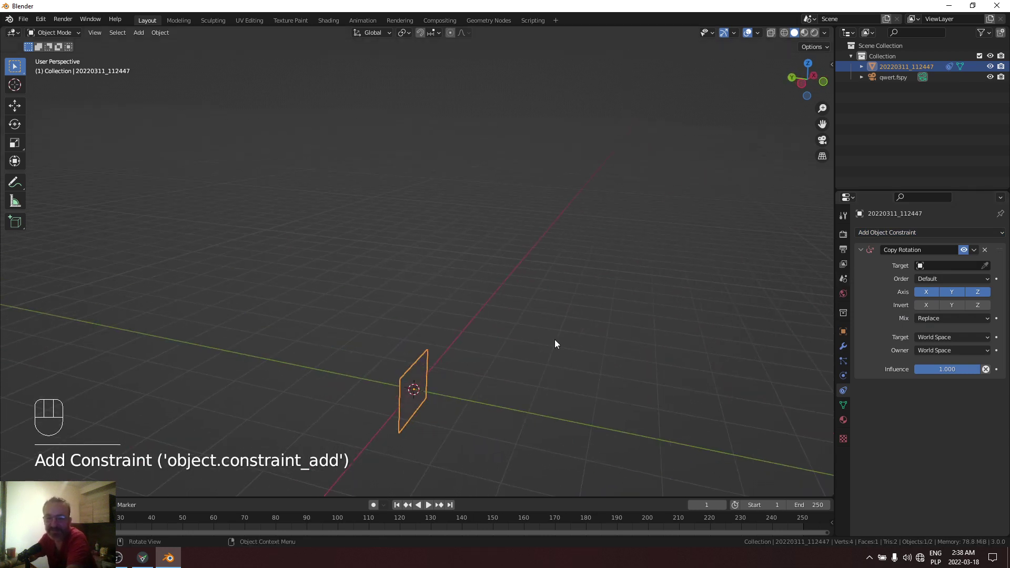
pyautogui.moveTo(614, 336); pyautogui.dragTo(580, 340)
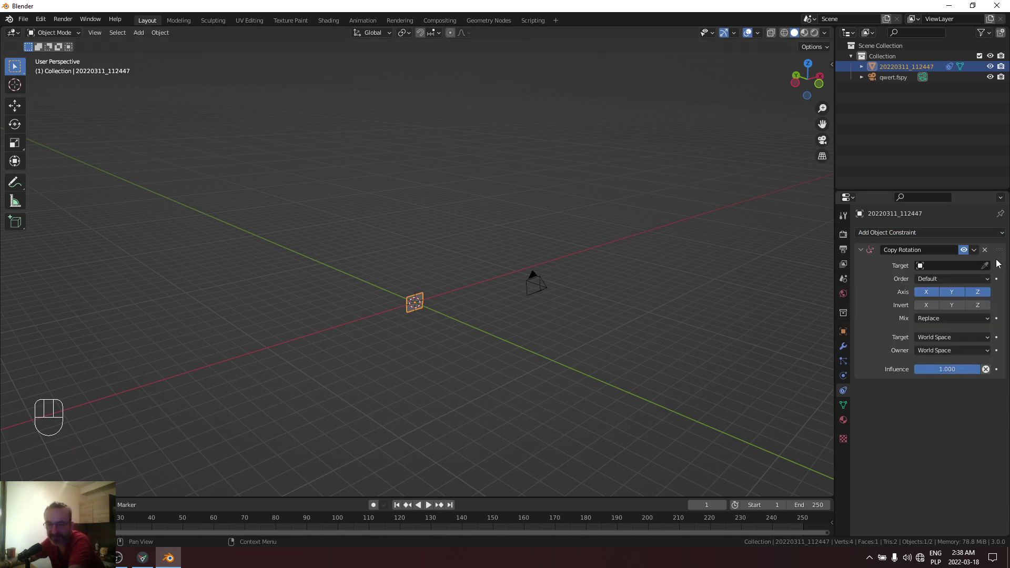
pyautogui.click(988, 267)
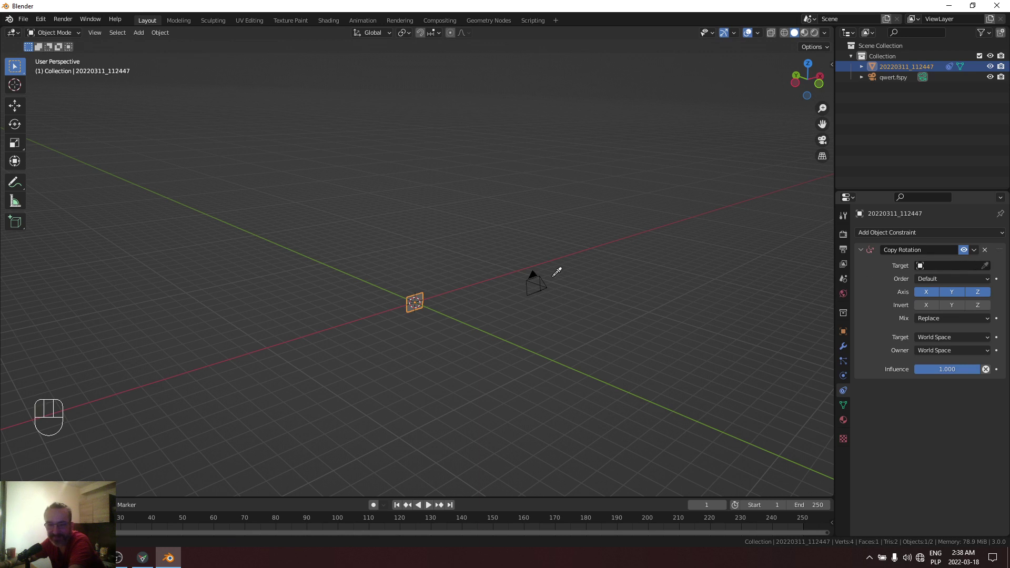
pyautogui.moveTo(626, 350); pyautogui.dragTo(522, 348)
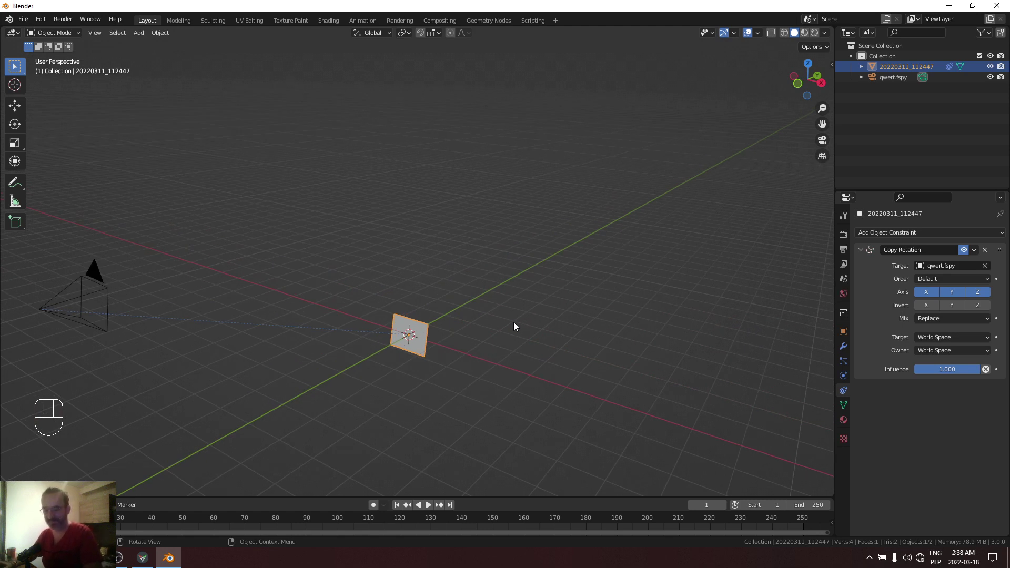
# Step: Through the camera, turn and scale the photo plane until it fills the camera frame
pyautogui.press('ctrl+alt+KP_0')
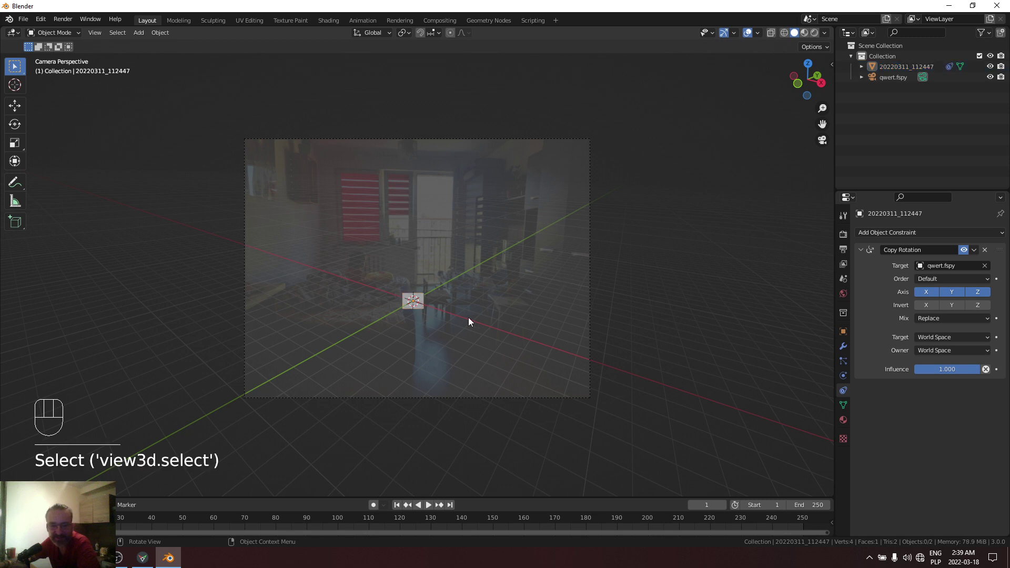
pyautogui.click(422, 304)
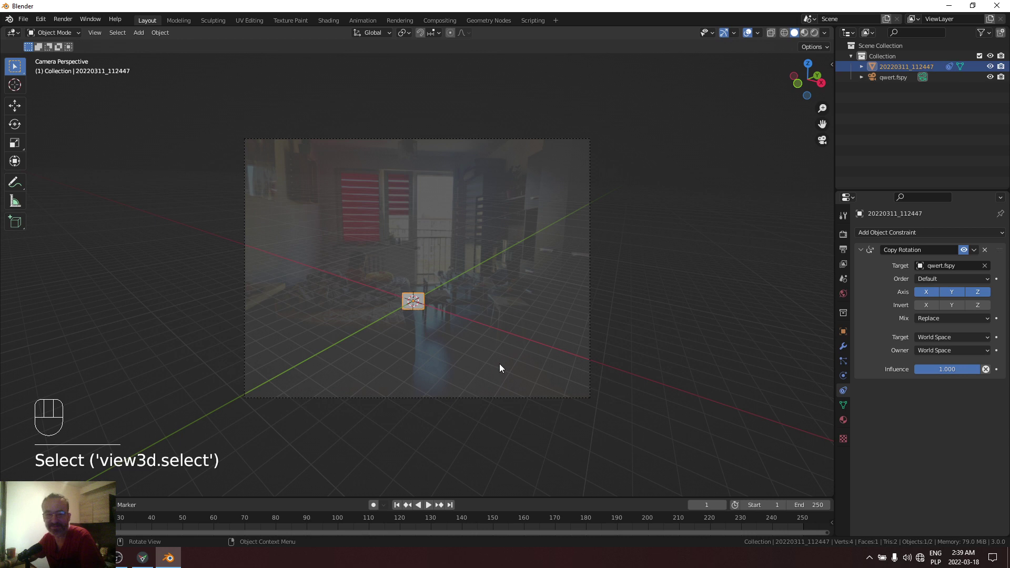
pyautogui.press('s')
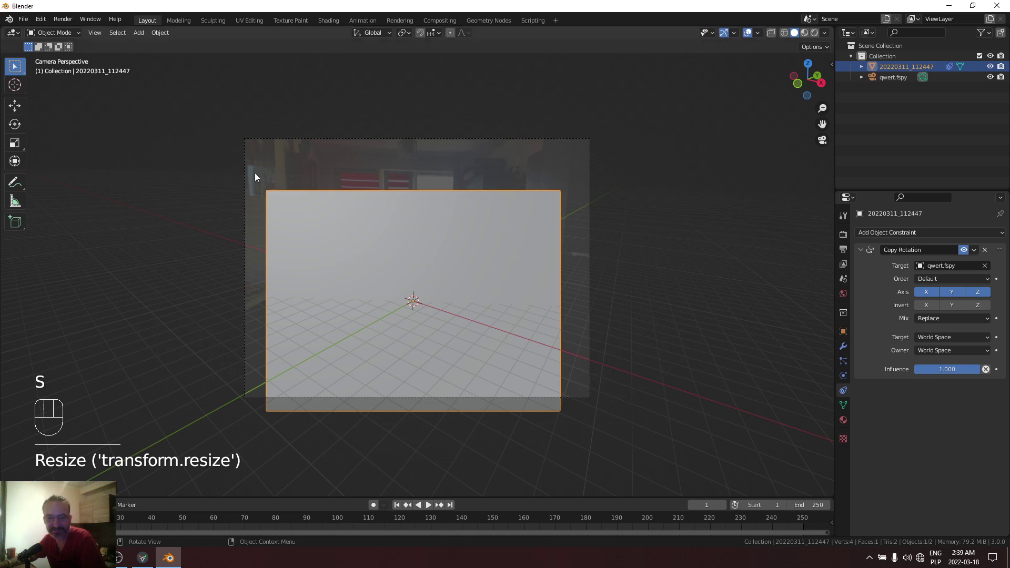
pyautogui.press('s')
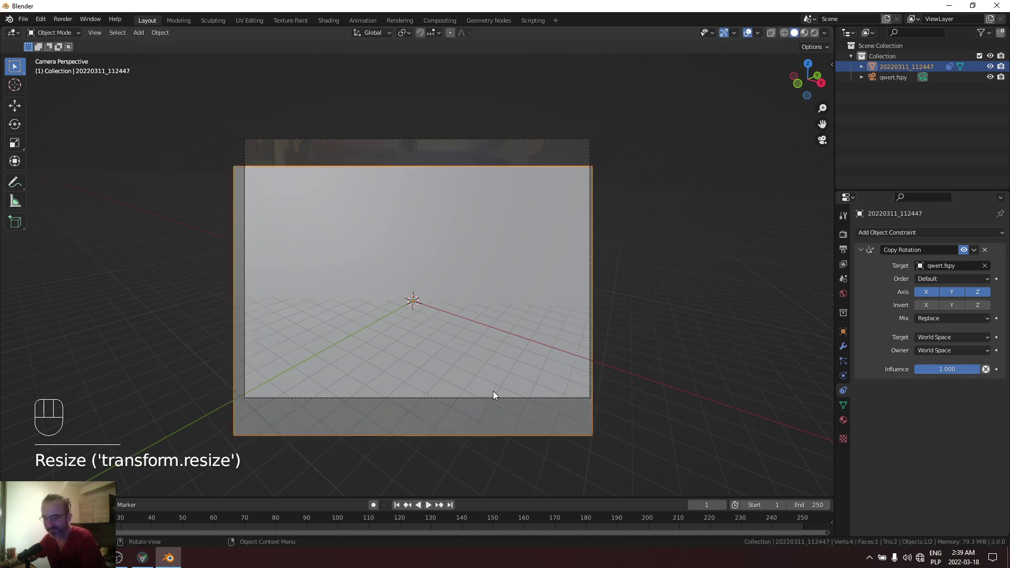
pyautogui.press('g')
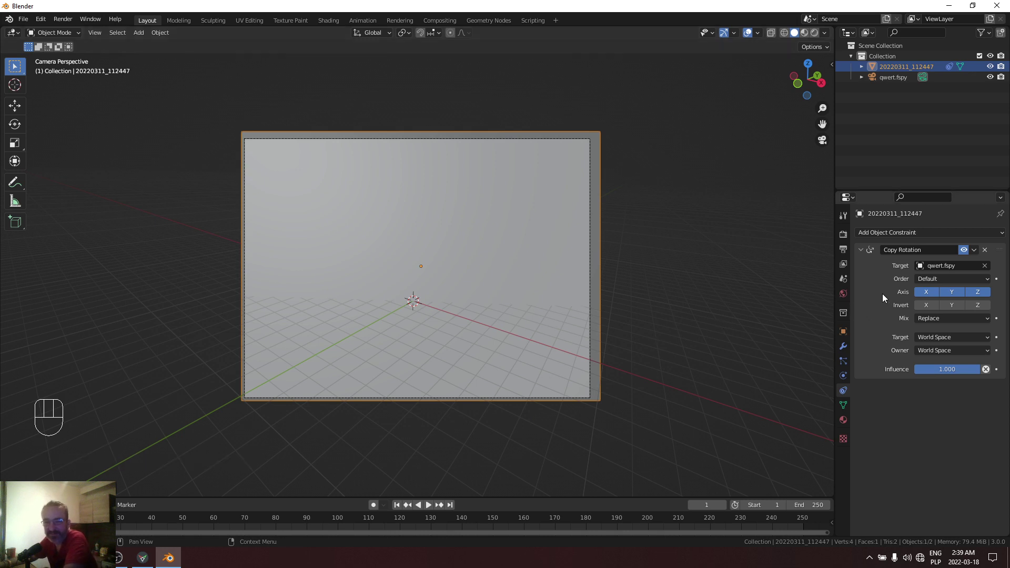
# Step: Leave camera view and expand the plane in the Outliner to show its mesh data and constraints
pyautogui.middleClick(674, 279)
pyautogui.click(681, 281)
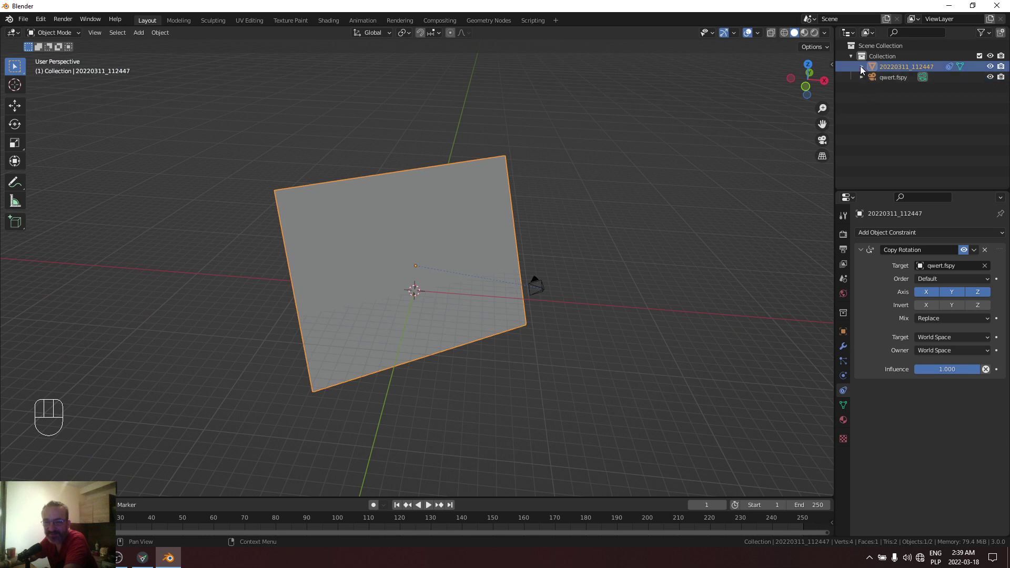
pyautogui.click(863, 69)
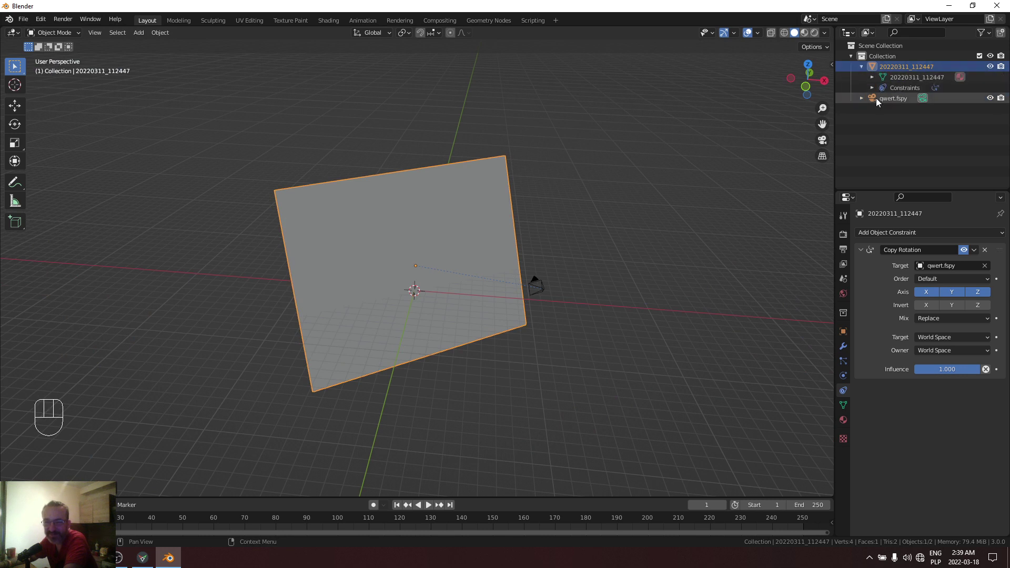
# Step: Set the qwert.fspy camera's background photo opacity to 0 and look through the camera
pyautogui.click(862, 101)
pyautogui.click(910, 111)
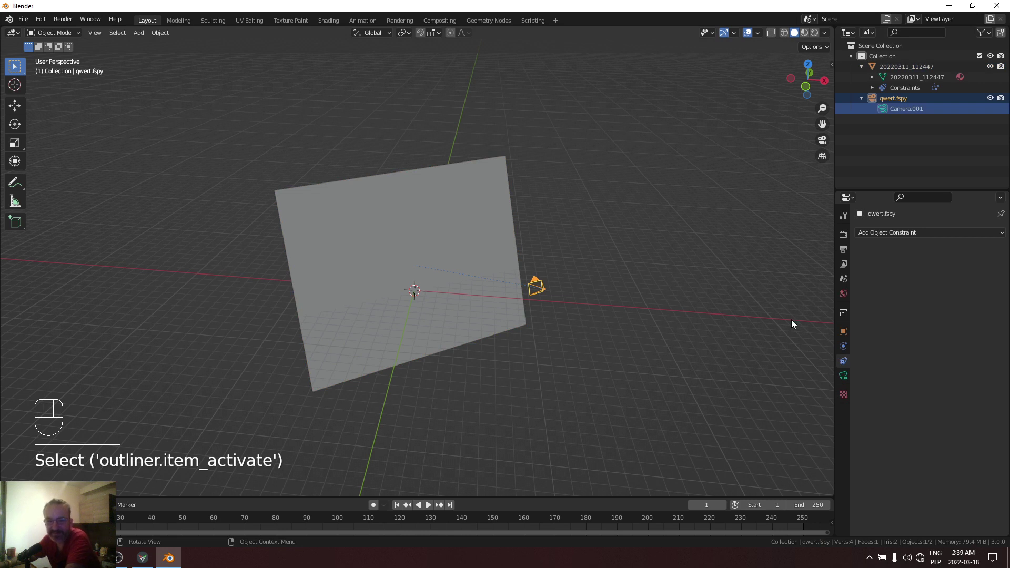
pyautogui.click(848, 379)
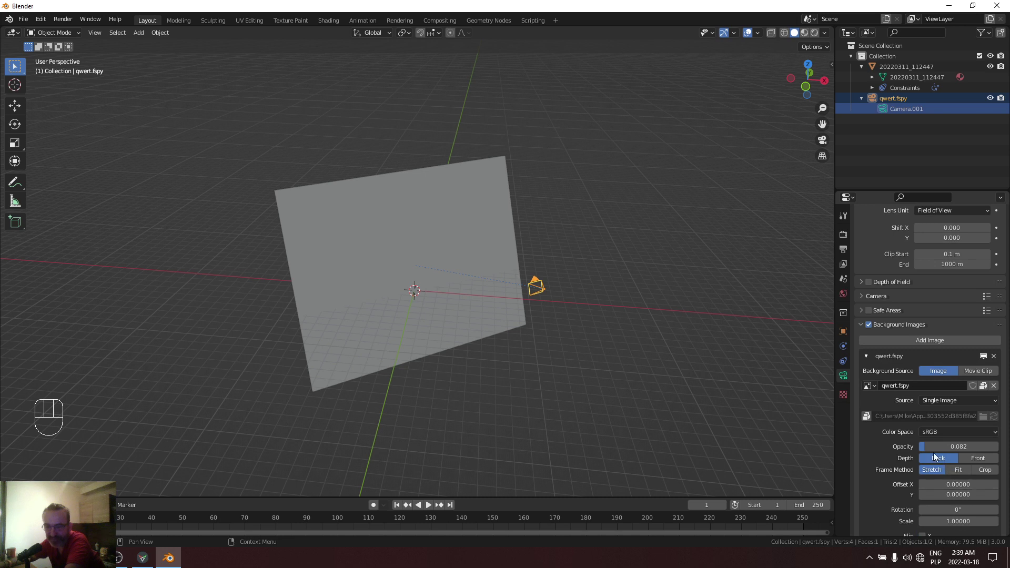
pyautogui.moveTo(930, 449); pyautogui.dragTo(919, 450)
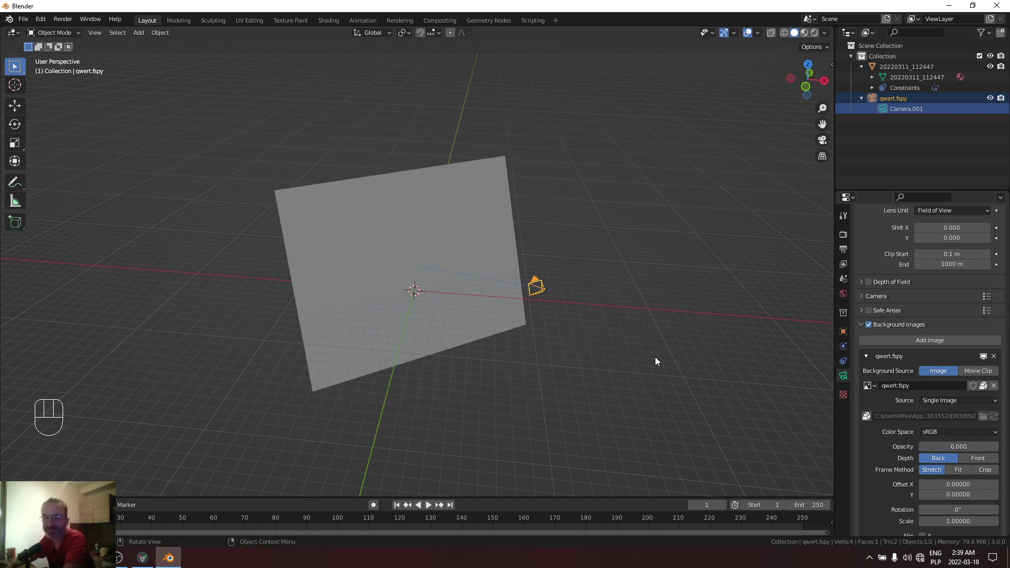
pyautogui.press('KP_0')
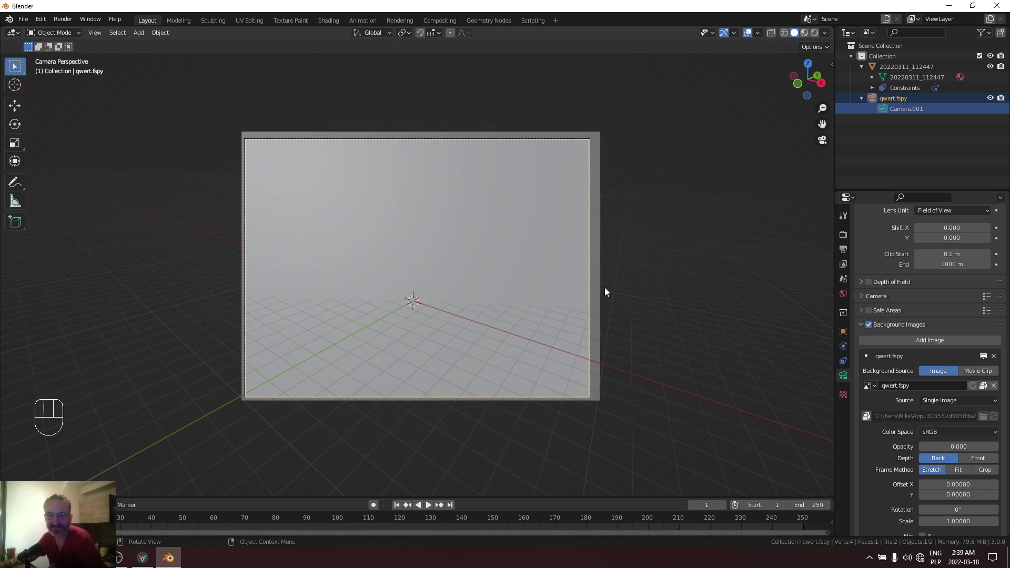
# Step: Make the world colour an Environment Texture loaded with 20220311_112447.jpg
pyautogui.click(604, 275)
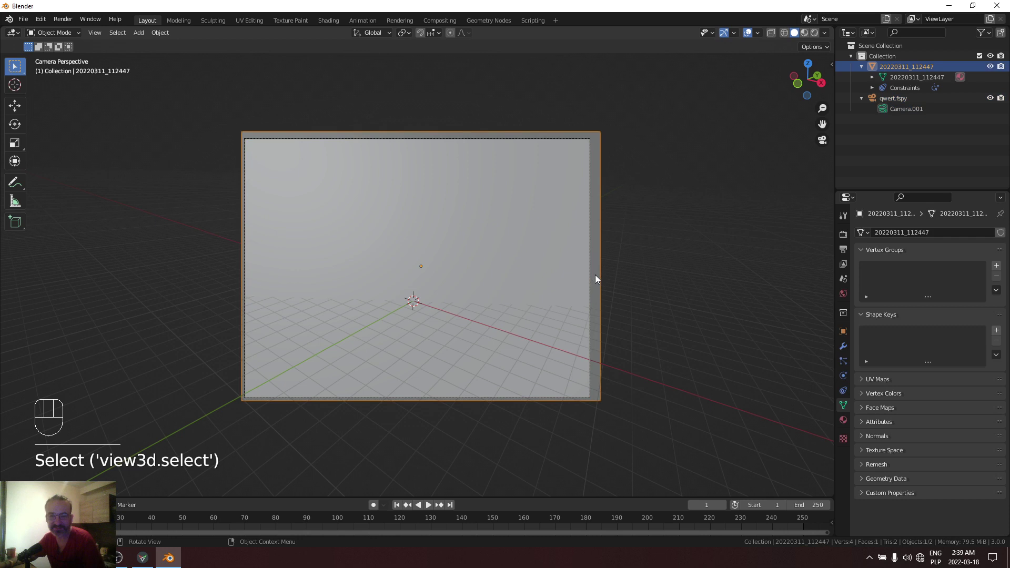
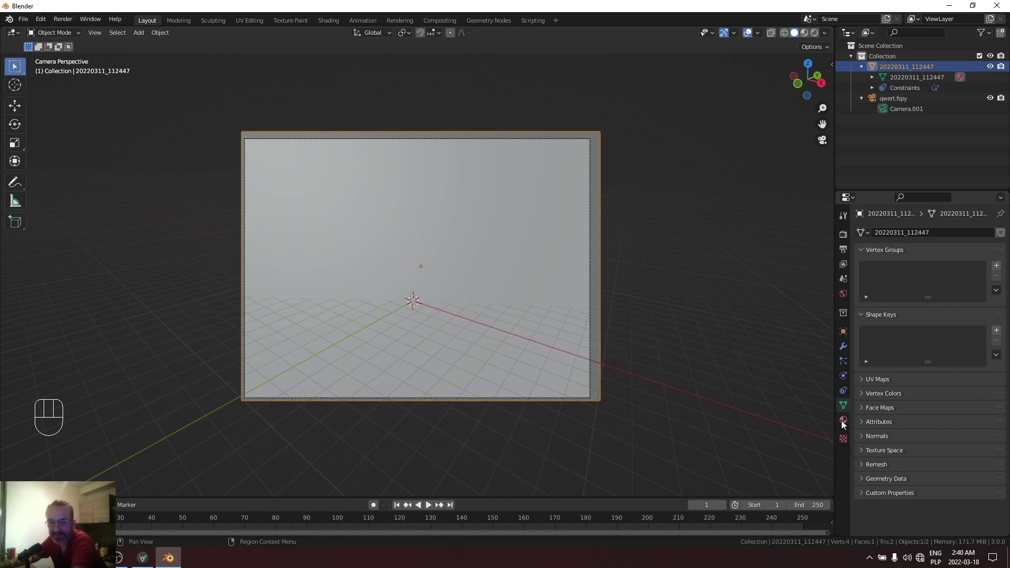
pyautogui.click(843, 425)
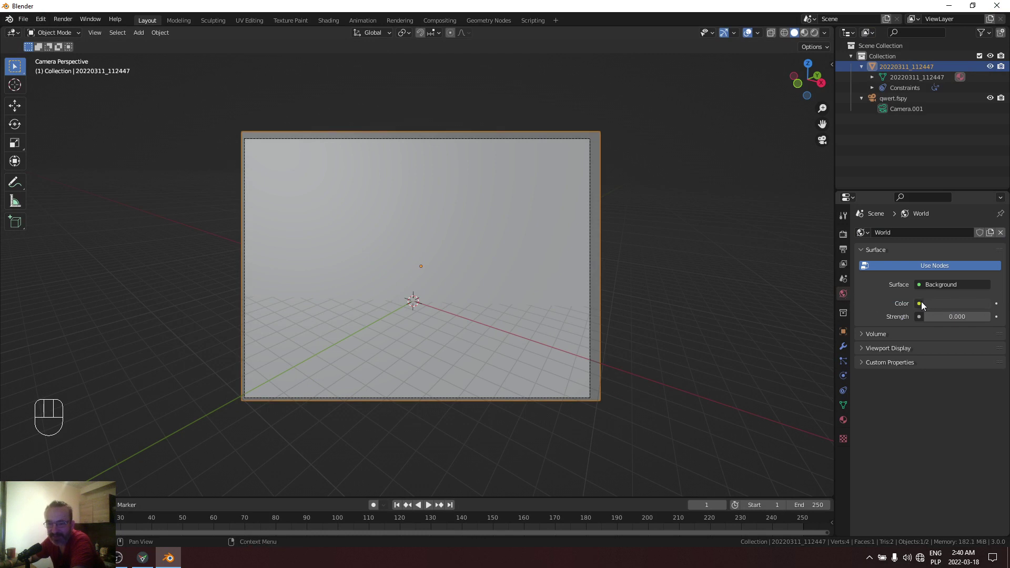
pyautogui.moveTo(920, 308); pyautogui.dragTo(741, 356)
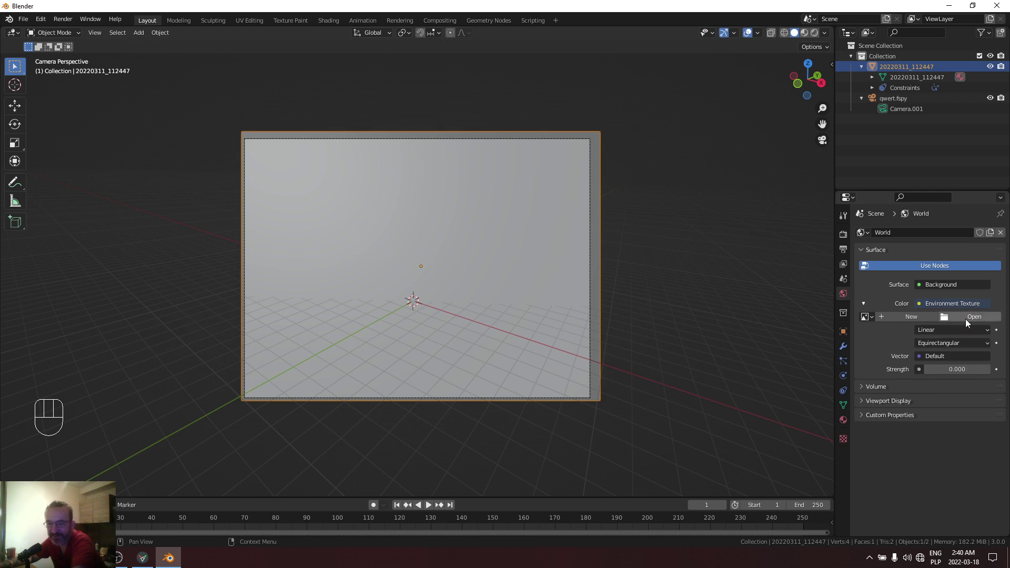
pyautogui.click(966, 323)
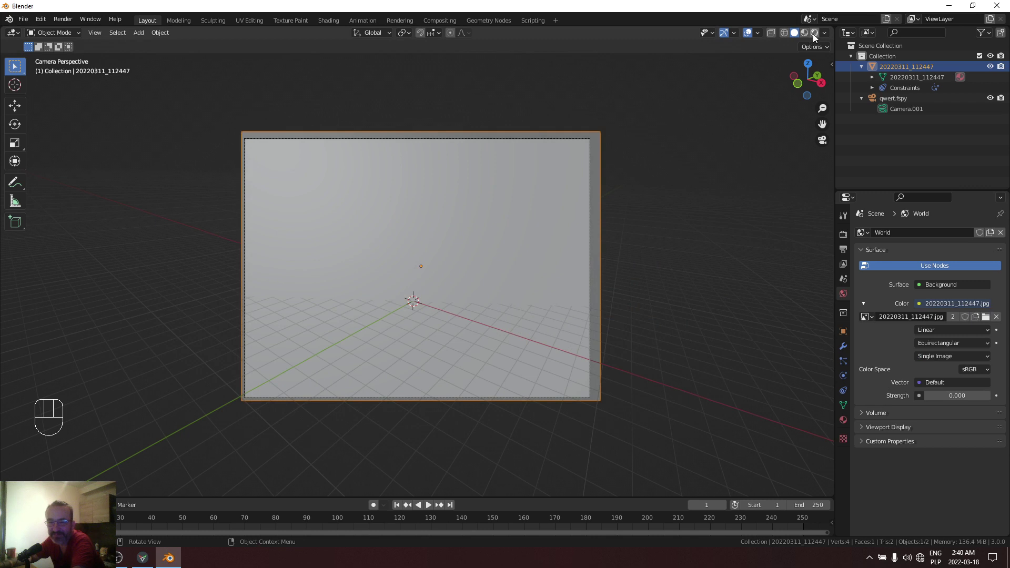
# Step: Switch to rendered preview with the world strength at 2.1
pyautogui.click(815, 46)
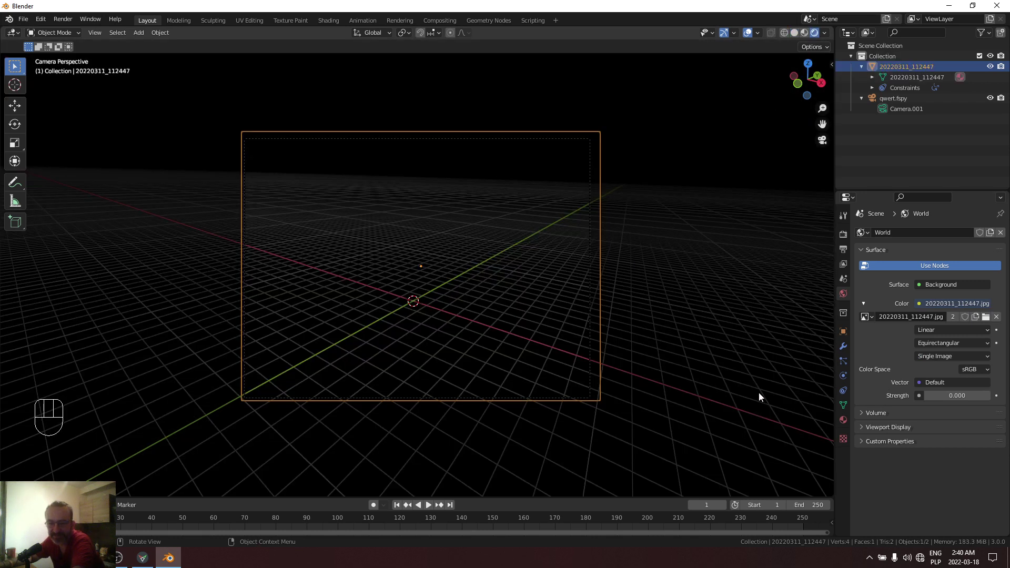
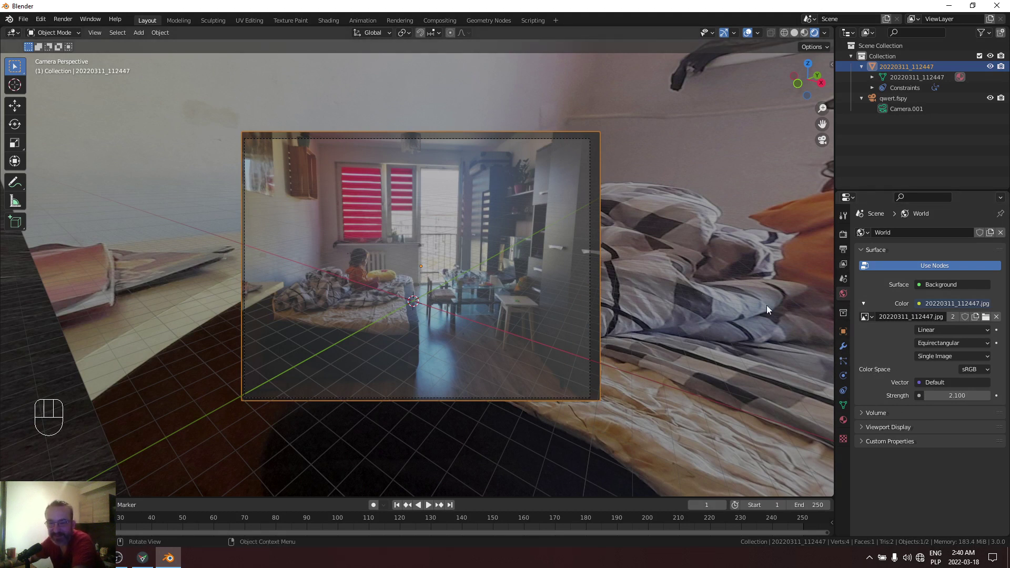
pyautogui.click(846, 253)
pyautogui.click(845, 239)
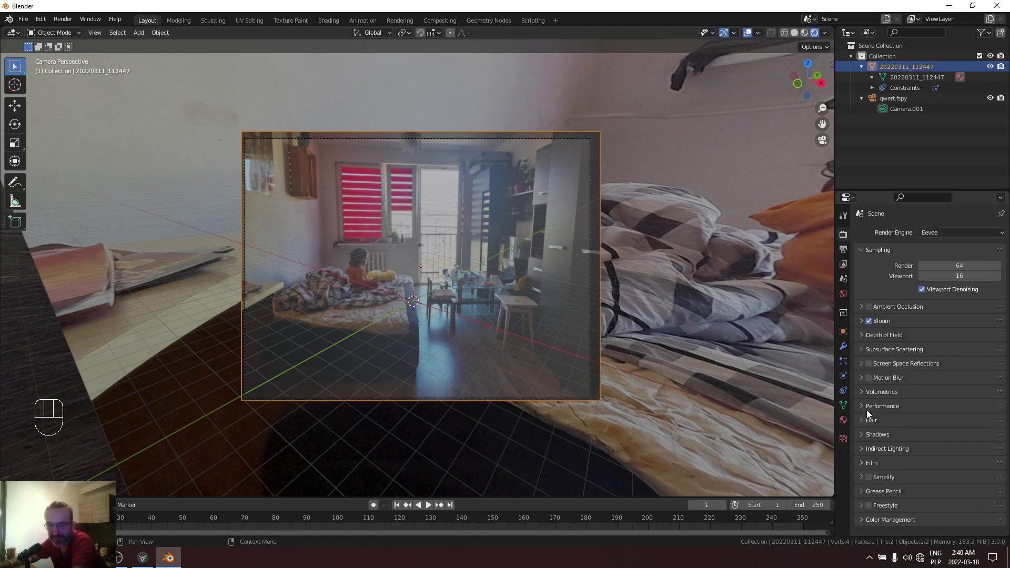
# Step: Enable Film Transparent so the world panorama no longer shows behind the plane
pyautogui.click(865, 466)
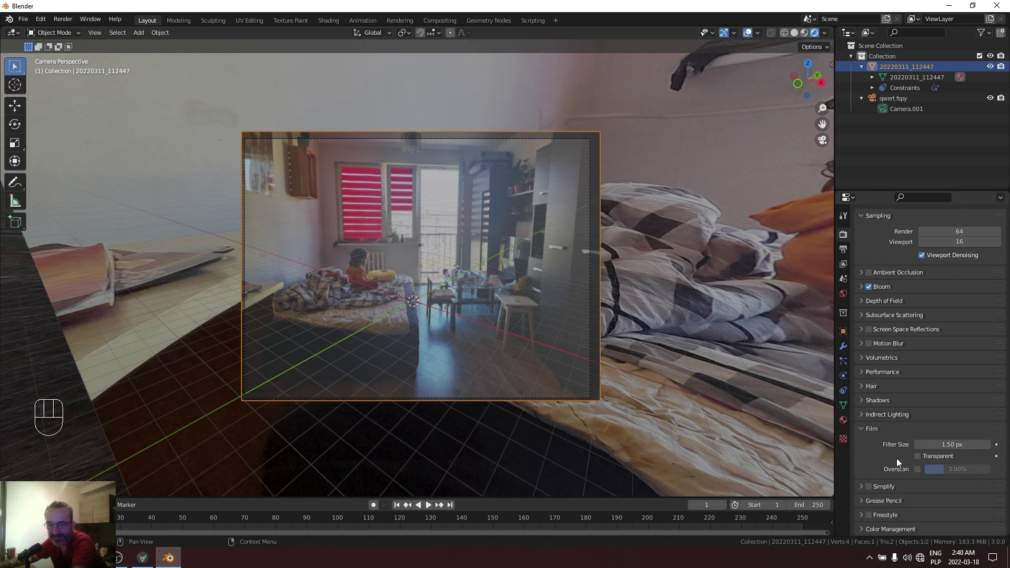
pyautogui.click(922, 460)
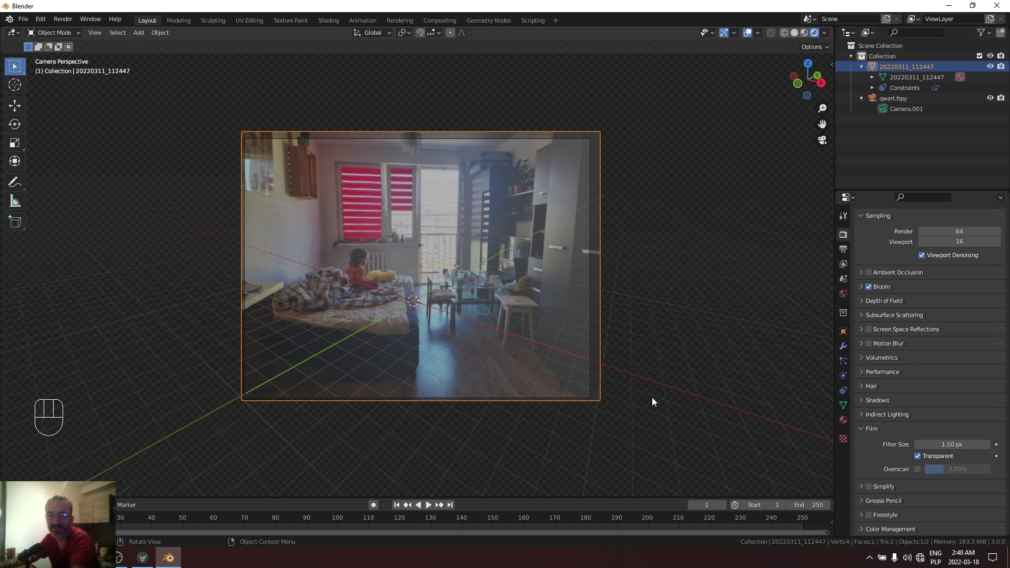
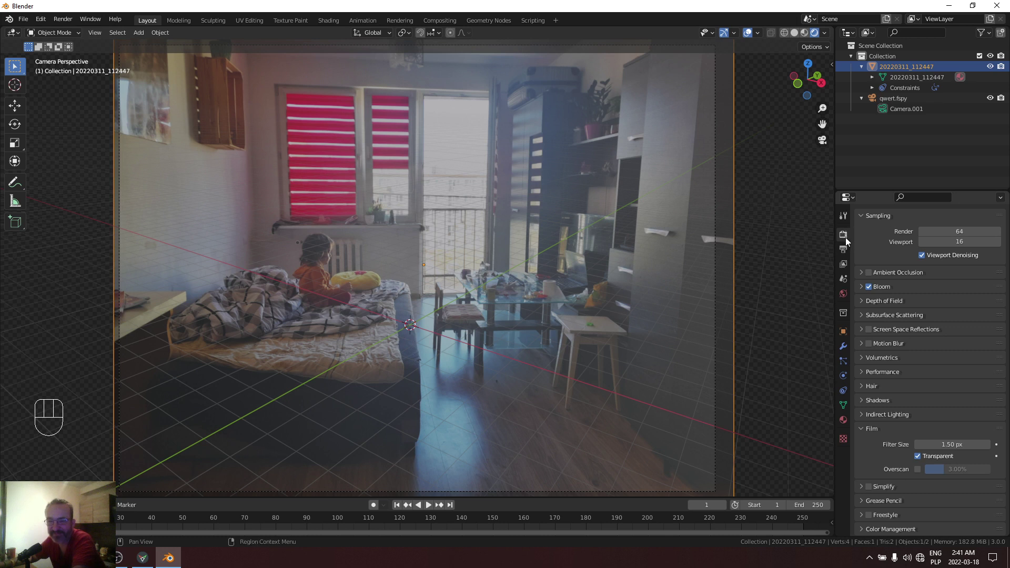
pyautogui.click(846, 240)
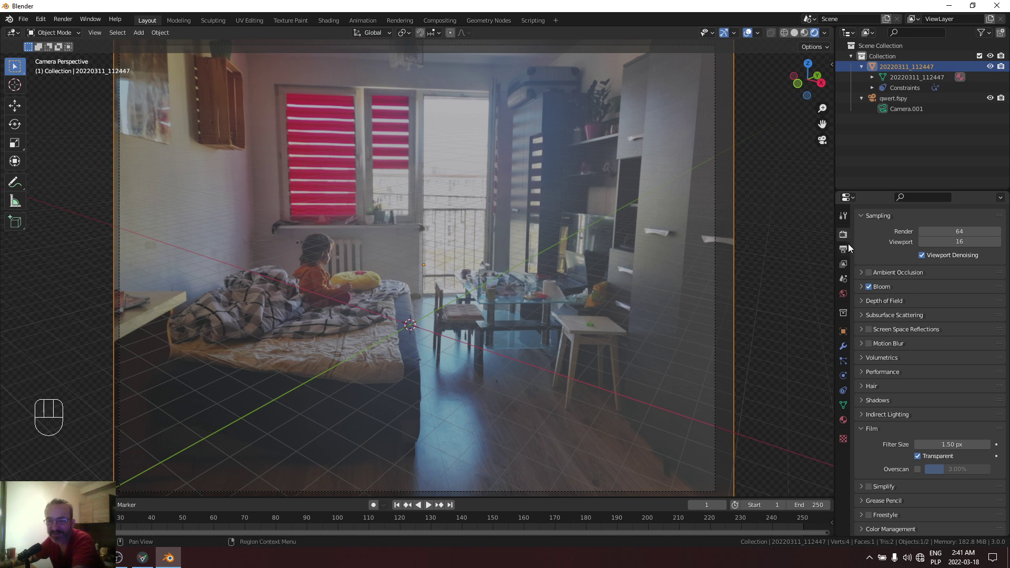
pyautogui.click(847, 238)
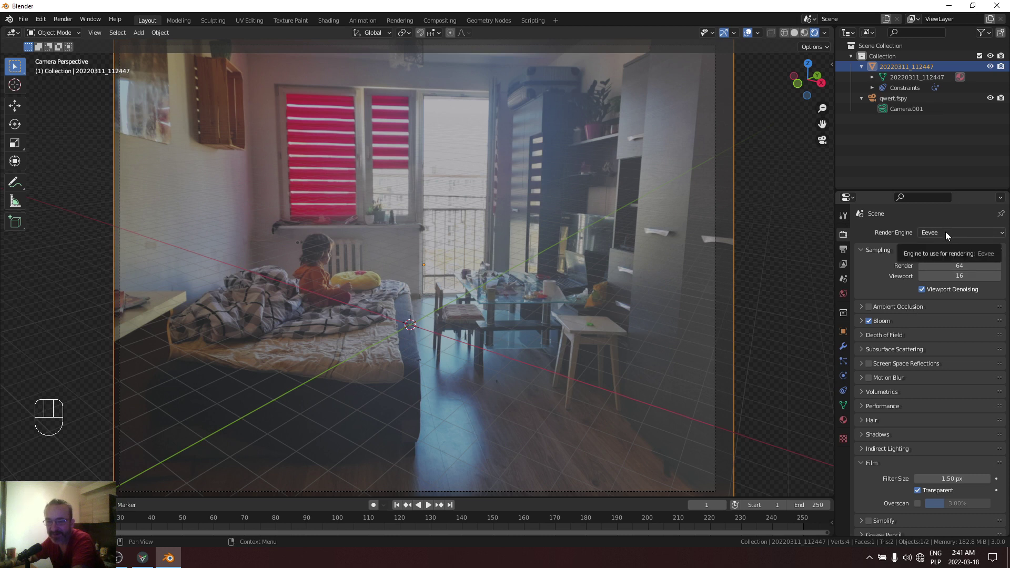
pyautogui.moveTo(947, 237); pyautogui.dragTo(944, 274)
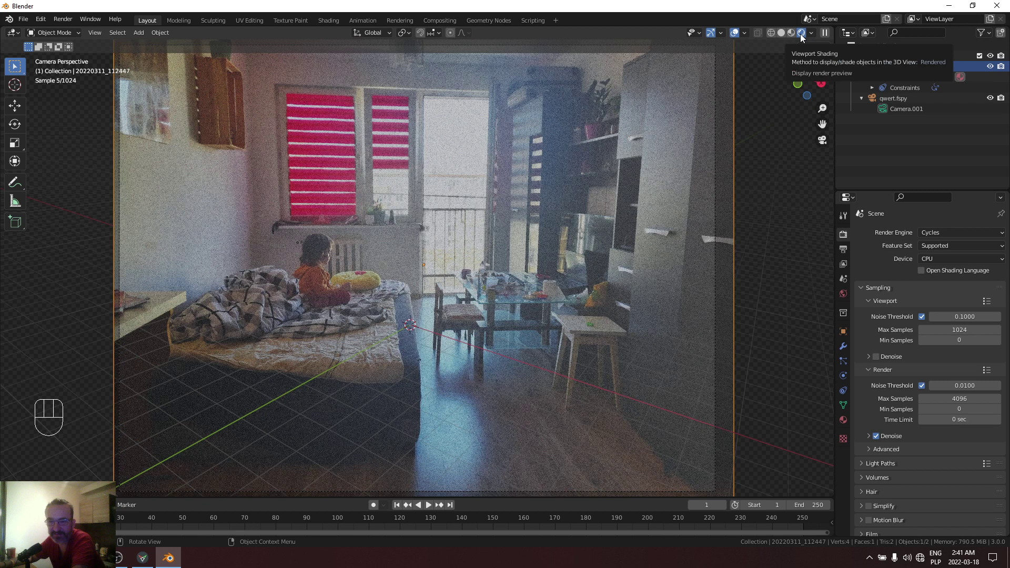
pyautogui.click(948, 249)
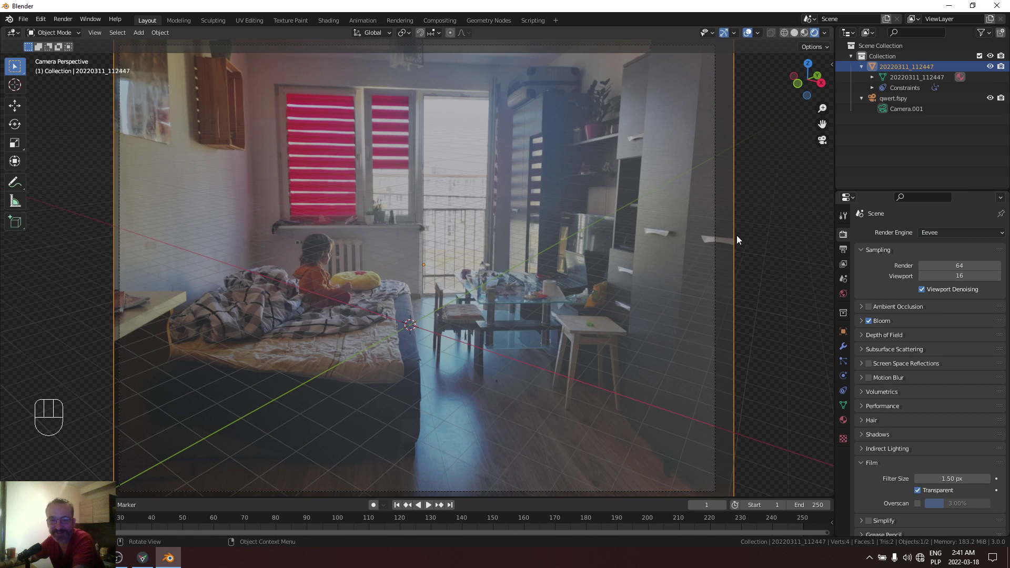
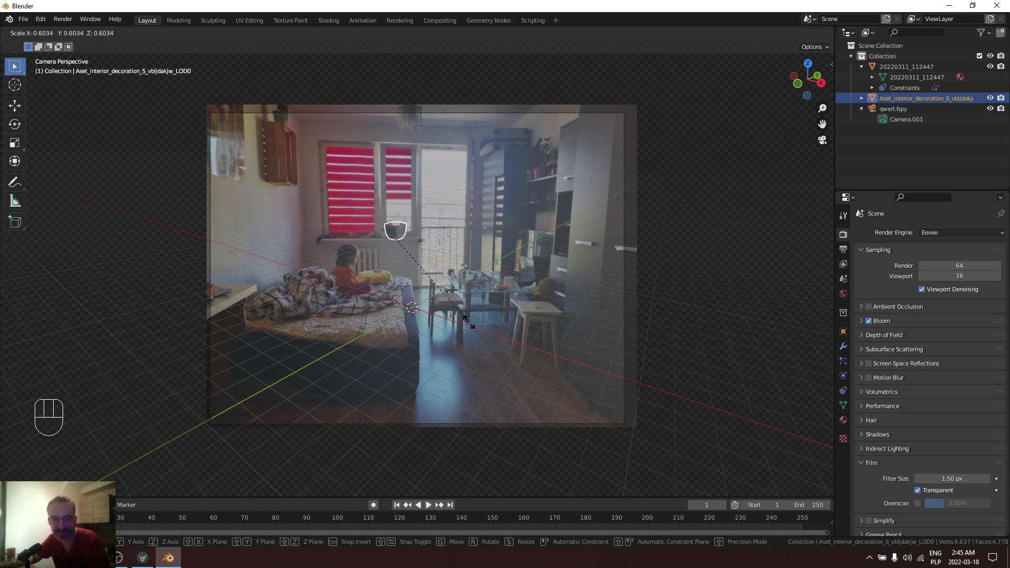
# Step: Move the stone pot along the windowsill and rotate it into place
pyautogui.press('g')
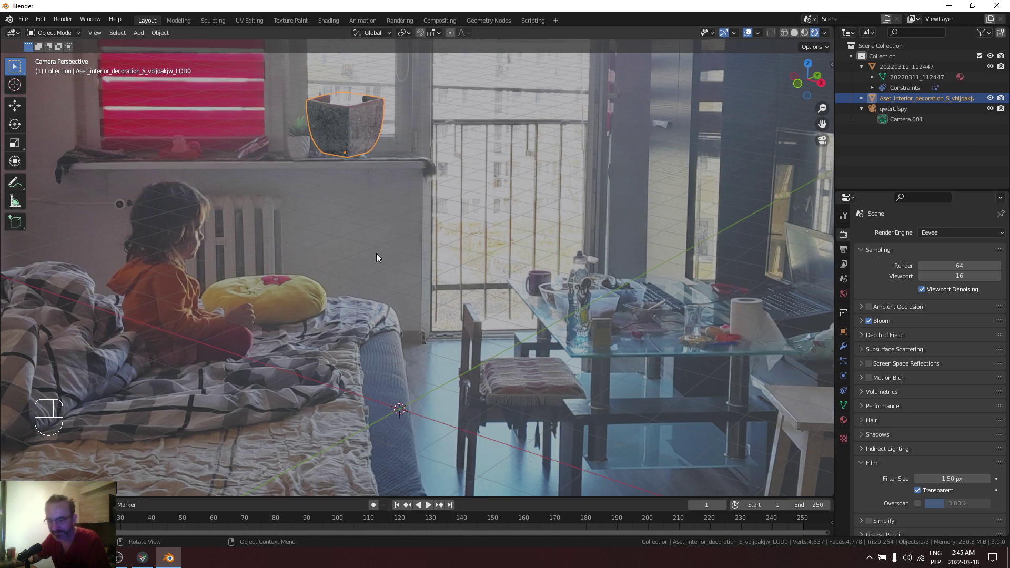
pyautogui.press('g')
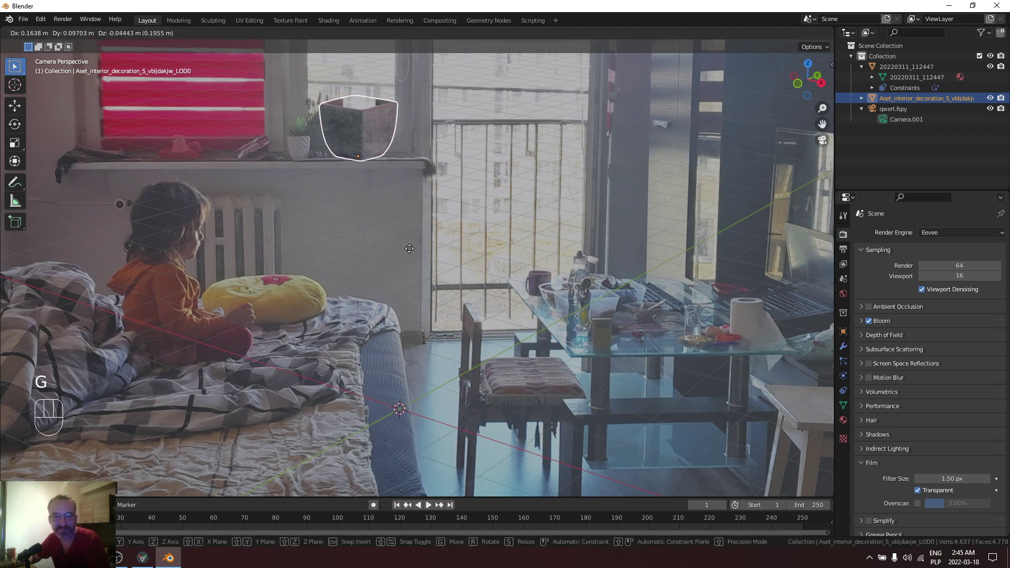
pyautogui.press('r')
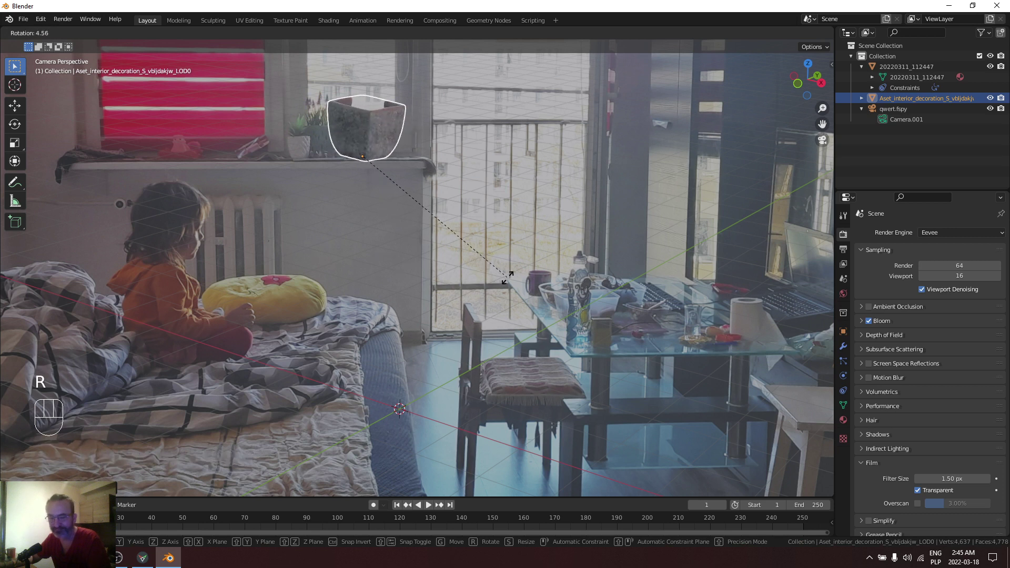
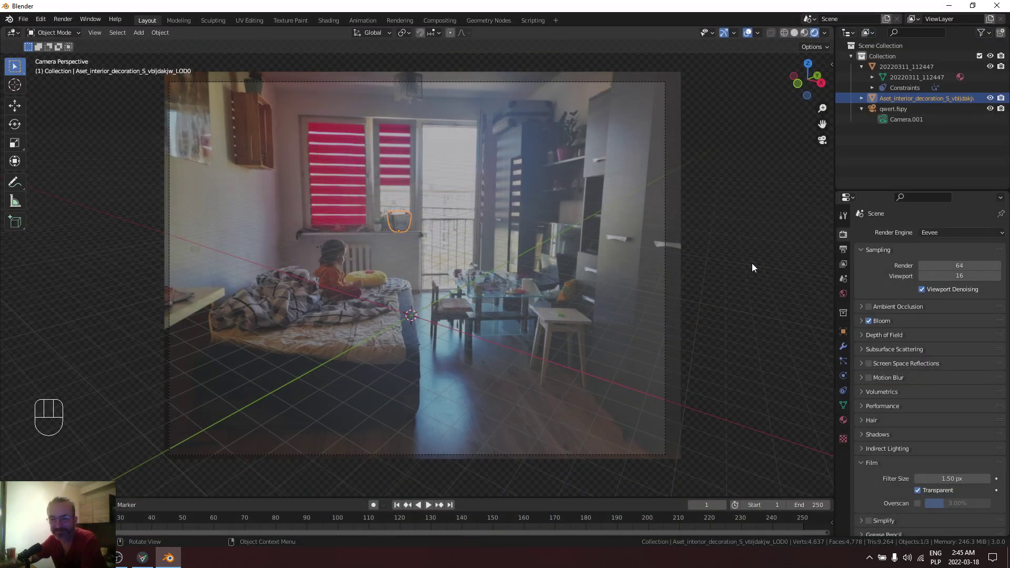
# Step: Switch the scene's render engine to Cycles in Render Properties
pyautogui.moveTo(947, 238); pyautogui.dragTo(865, 253)
pyautogui.doubleClick(847, 241)
pyautogui.moveTo(846, 240); pyautogui.dragTo(901, 247)
# Step: Turn off the rendered preview and return the viewport to Material Preview of the room photo
pyautogui.moveTo(958, 238); pyautogui.dragTo(957, 270)
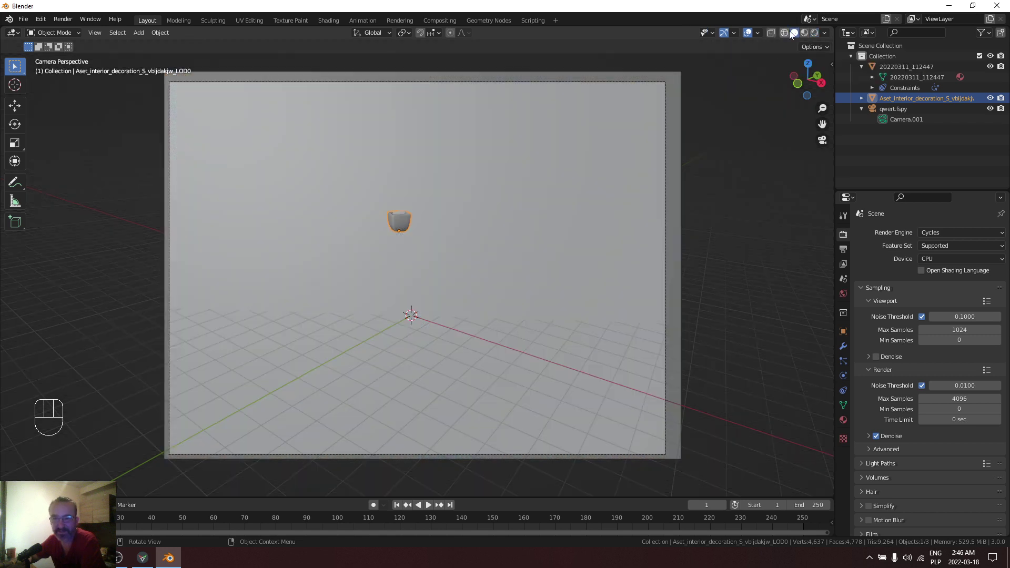
pyautogui.click(804, 38)
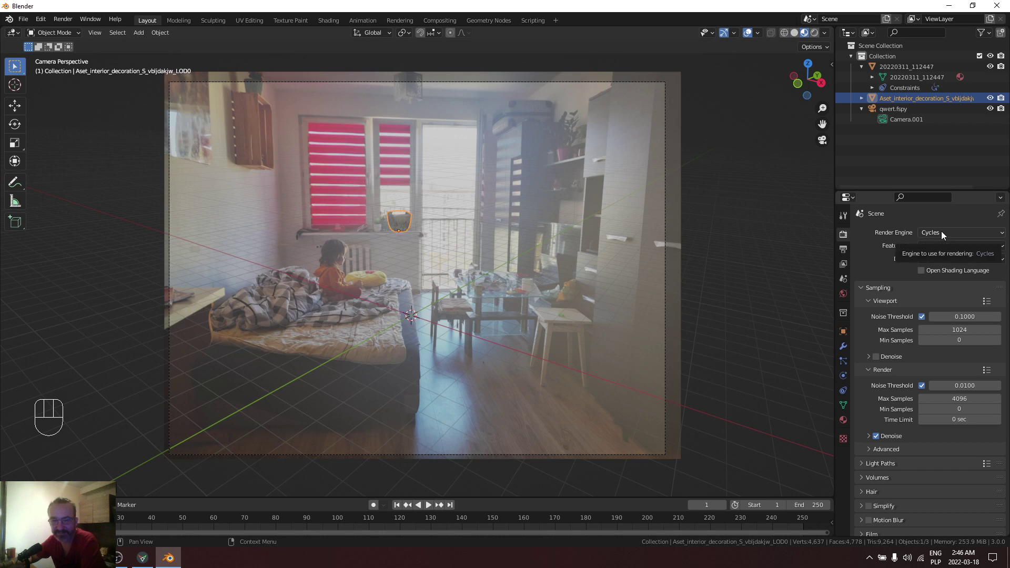
# Step: Switch the engine back to Eevee and scale the windowsill pot down to about 0.60
pyautogui.moveTo(943, 235); pyautogui.dragTo(926, 253)
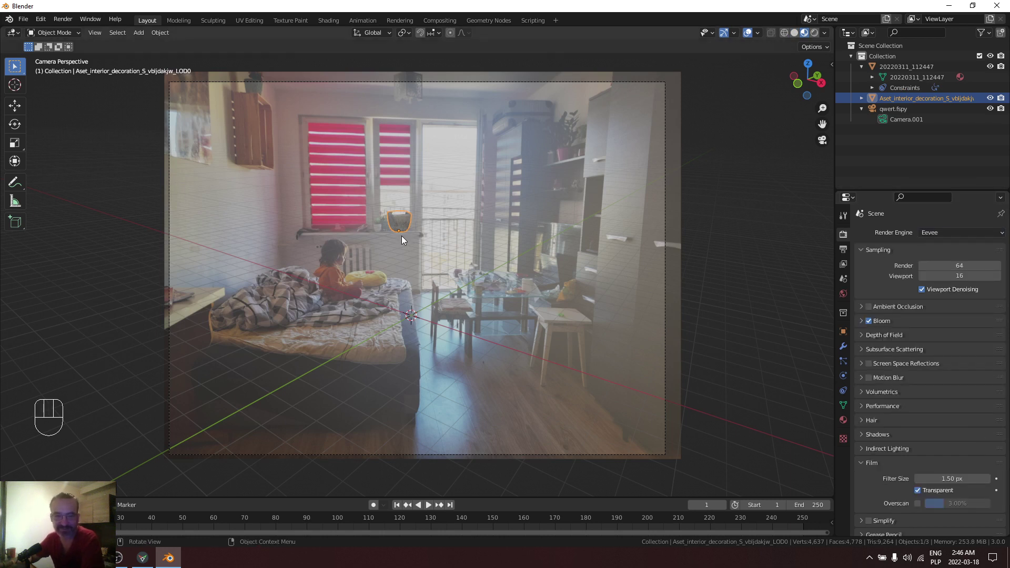
pyautogui.click(403, 223)
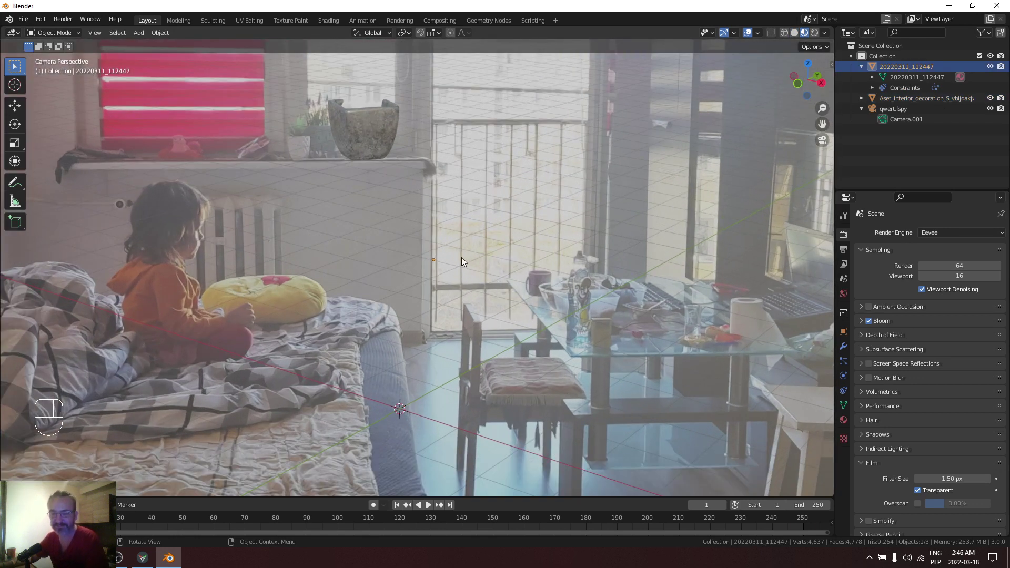
pyautogui.moveTo(474, 269); pyautogui.dragTo(511, 378)
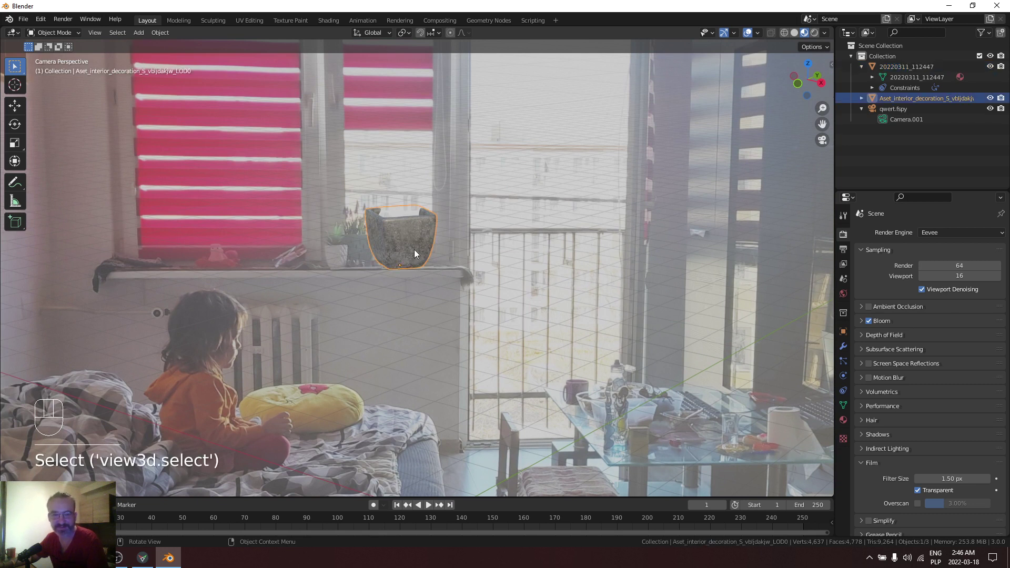
pyautogui.press('s')
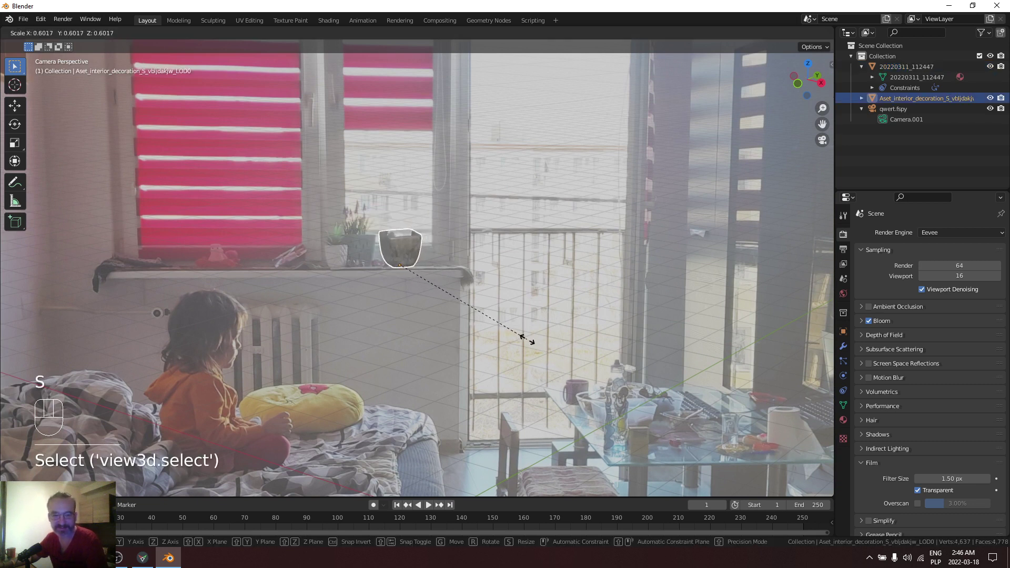
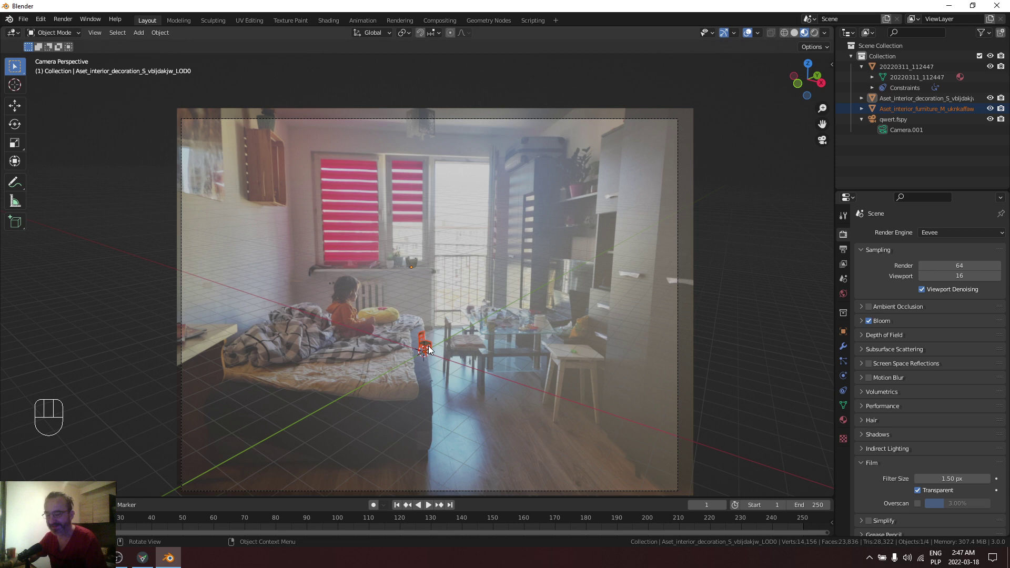
# Step: Enlarge the imported wooden chair to room scale and move it into the room
pyautogui.press('s')
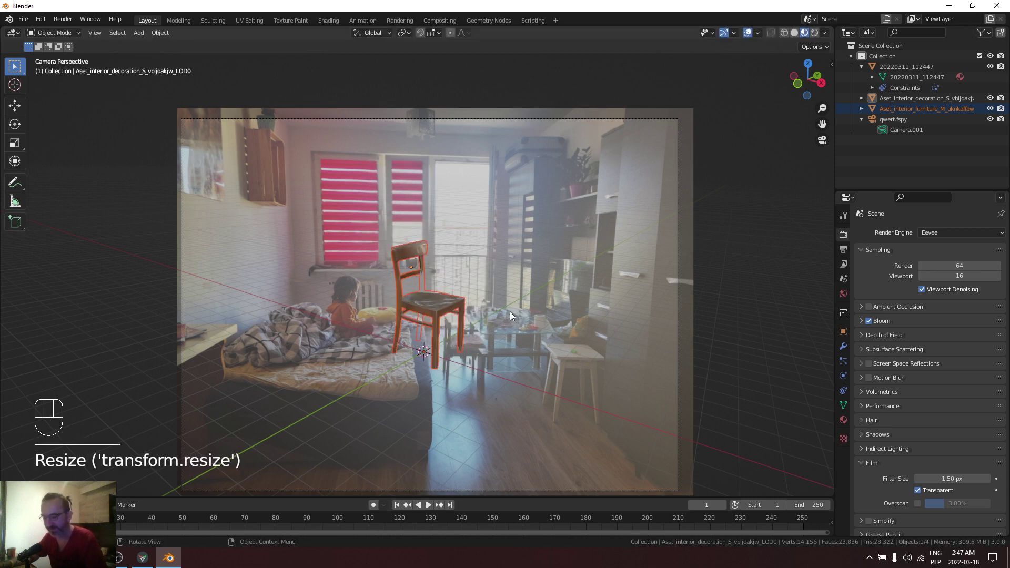
pyautogui.press('g')
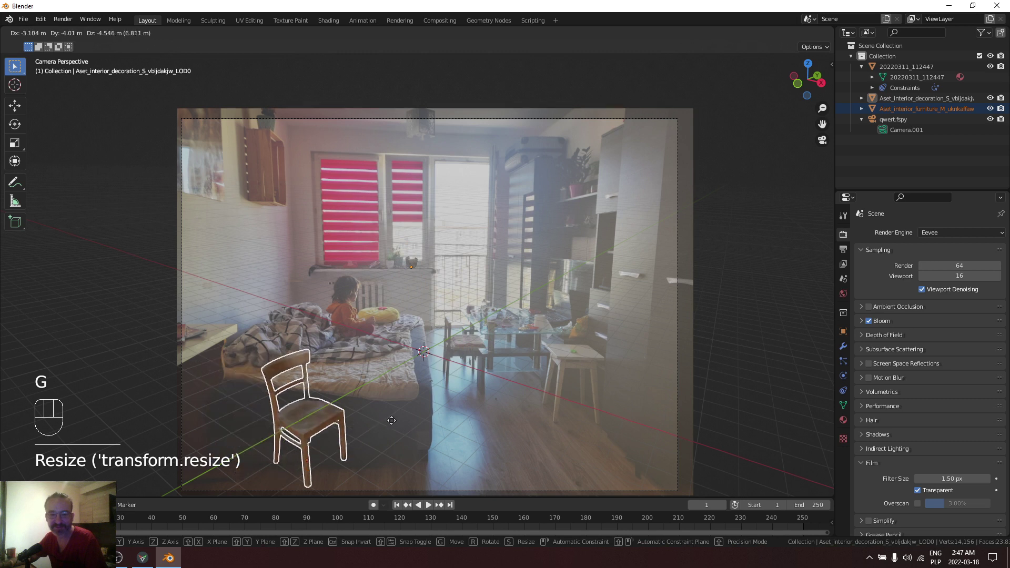
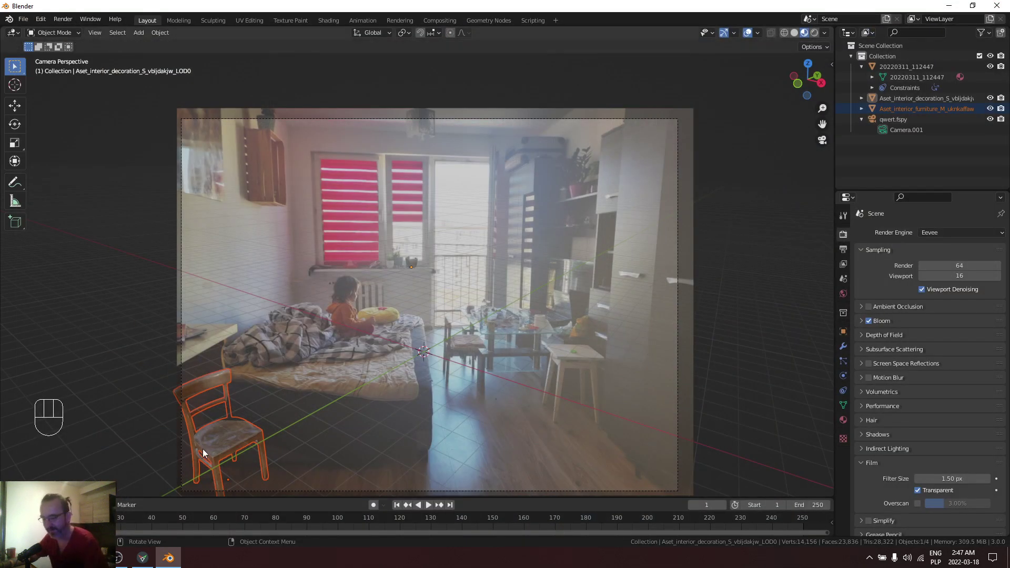
# Step: Reposition the chair, then view it through the camera in the Shading workspace with Material Preview
pyautogui.press('g')
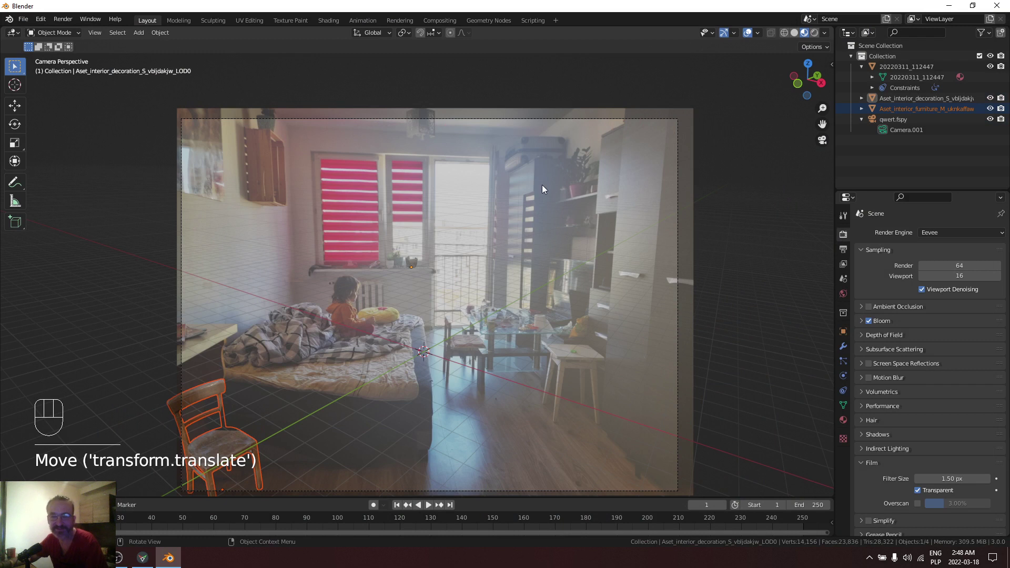
pyautogui.click(811, 38)
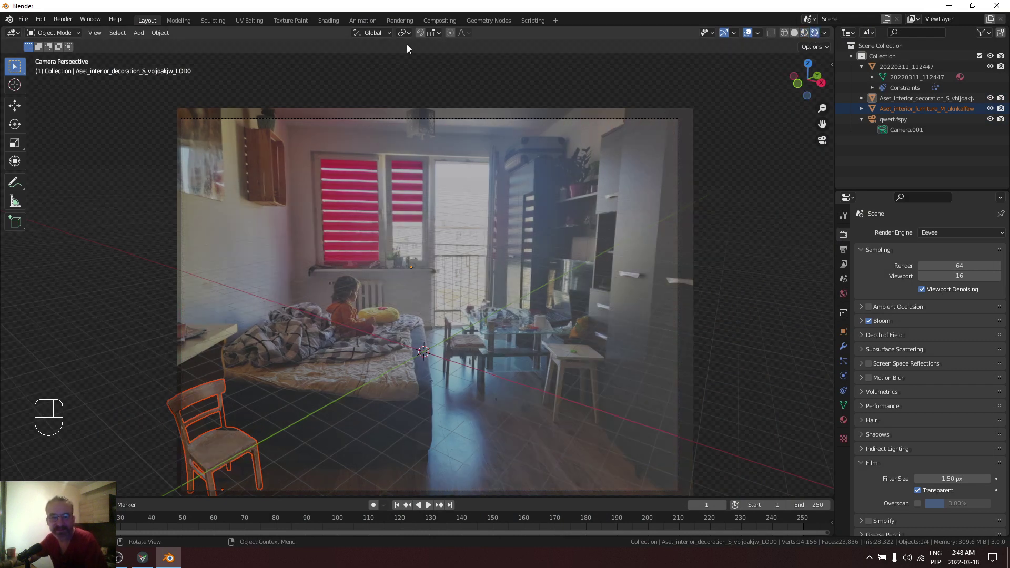
pyautogui.click(337, 22)
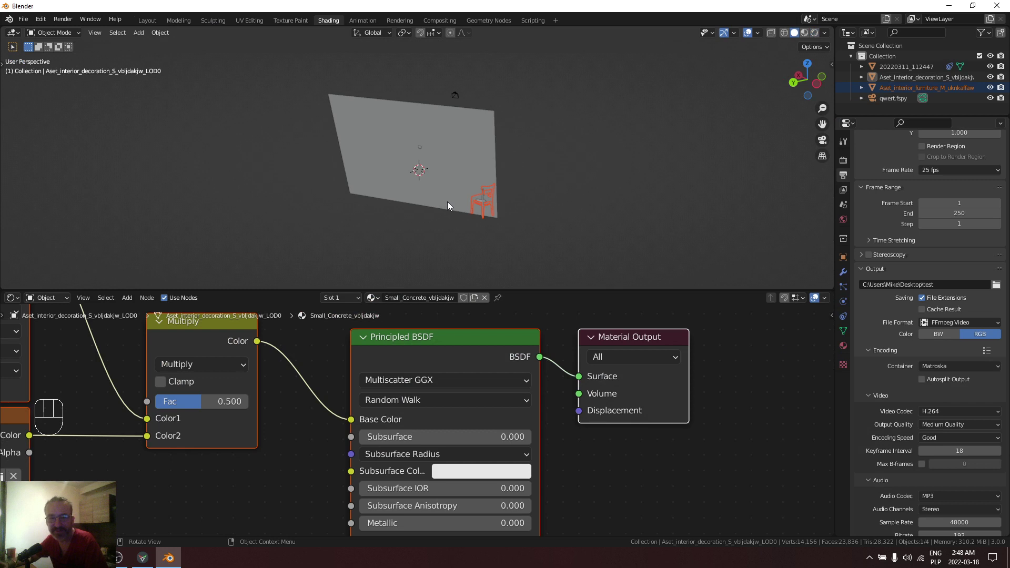
pyautogui.press('KP_0')
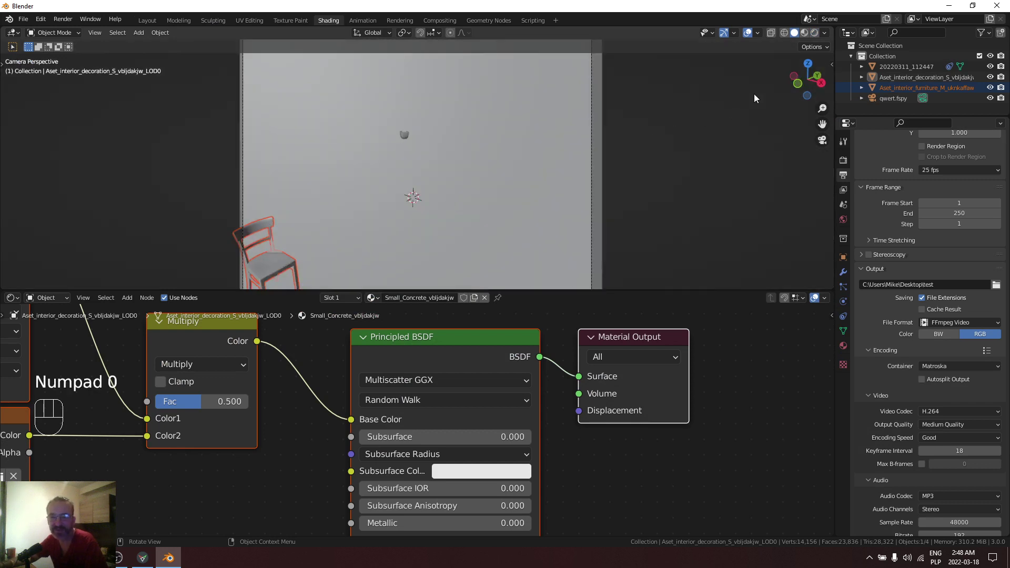
pyautogui.click(814, 35)
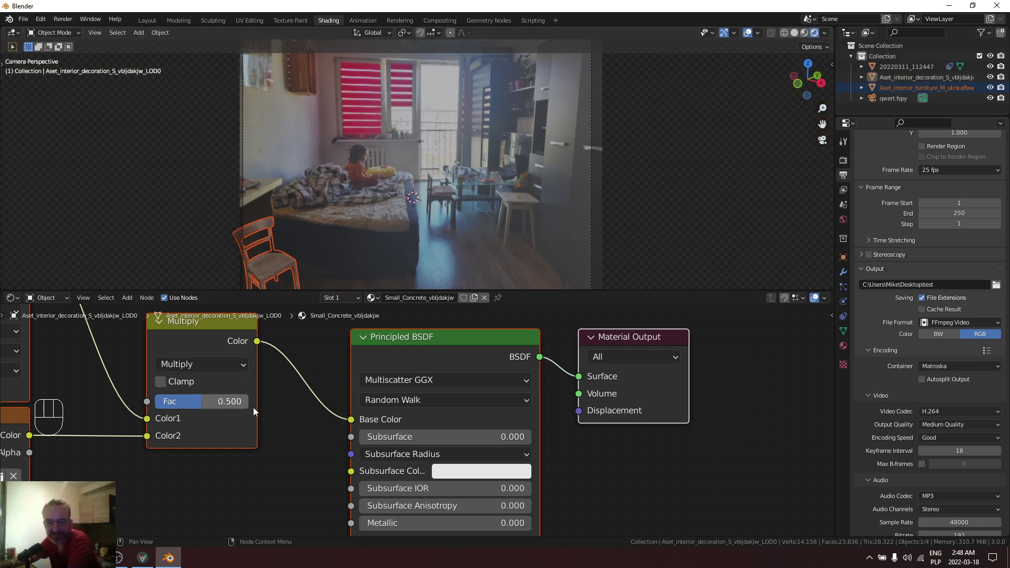
# Step: Frame the pot material's Principled BSDF node and raise Transmission to 0.377
pyautogui.middleClick(312, 457)
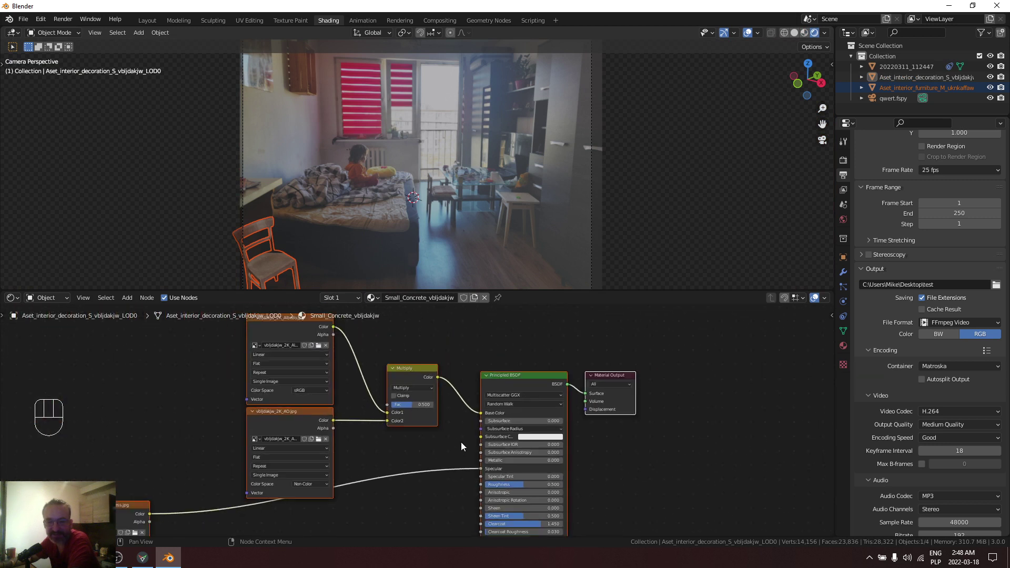
pyautogui.moveTo(432, 448); pyautogui.dragTo(437, 373)
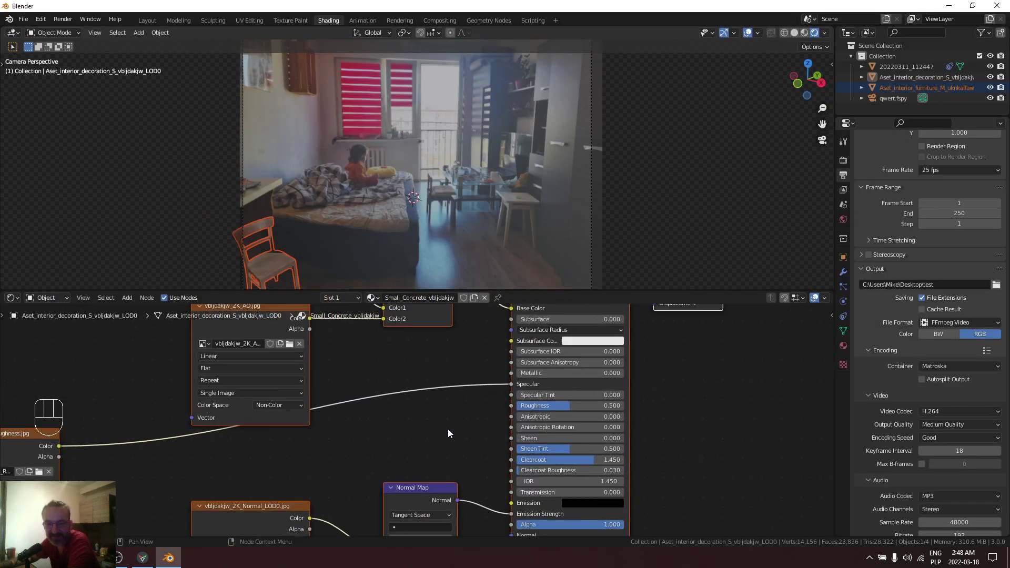
pyautogui.moveTo(504, 453); pyautogui.dragTo(413, 330)
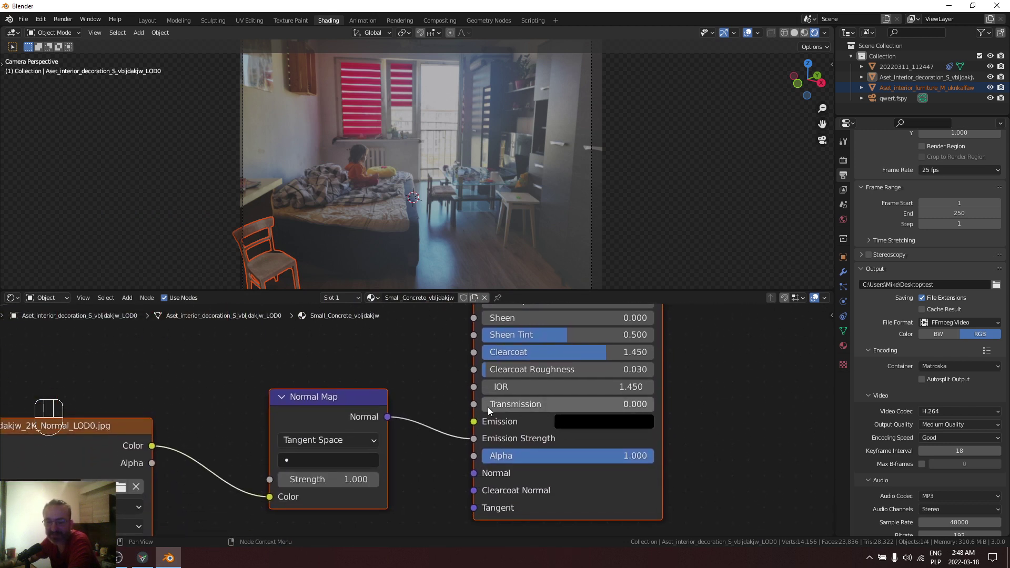
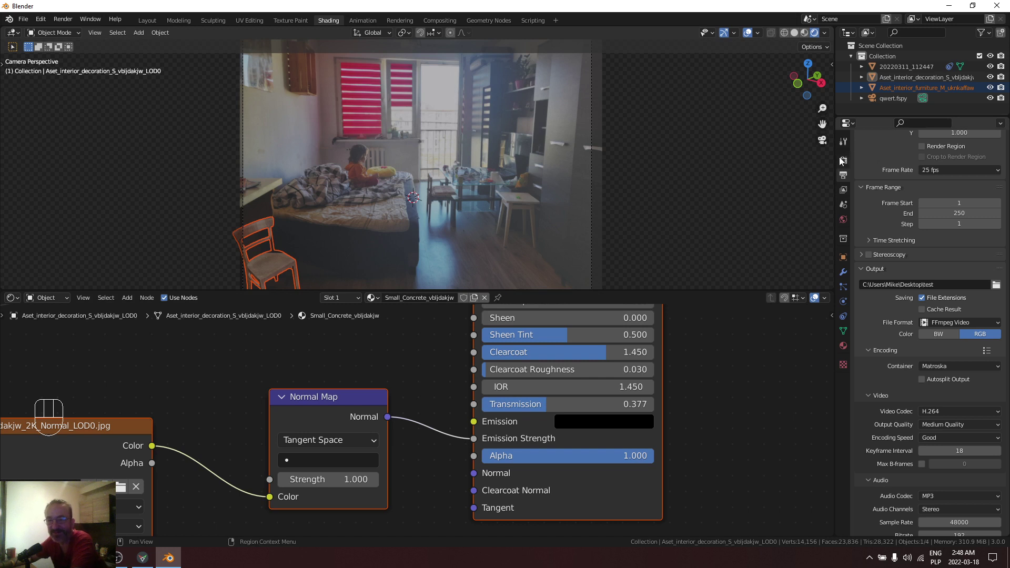
# Step: Set the render engine to Cycles and raise the material's Transmission to 0.423
pyautogui.click(842, 166)
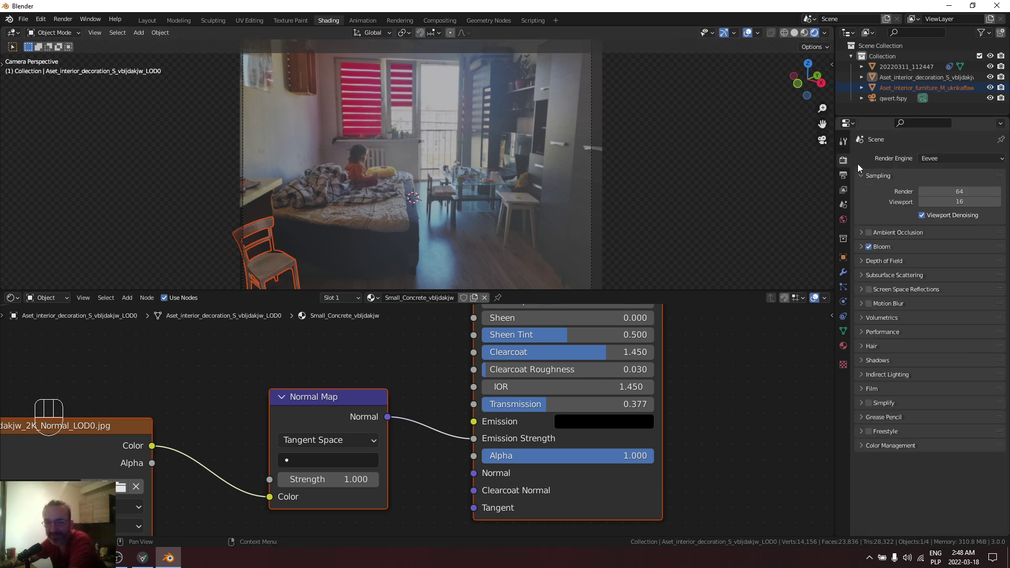
pyautogui.moveTo(936, 165); pyautogui.dragTo(909, 211)
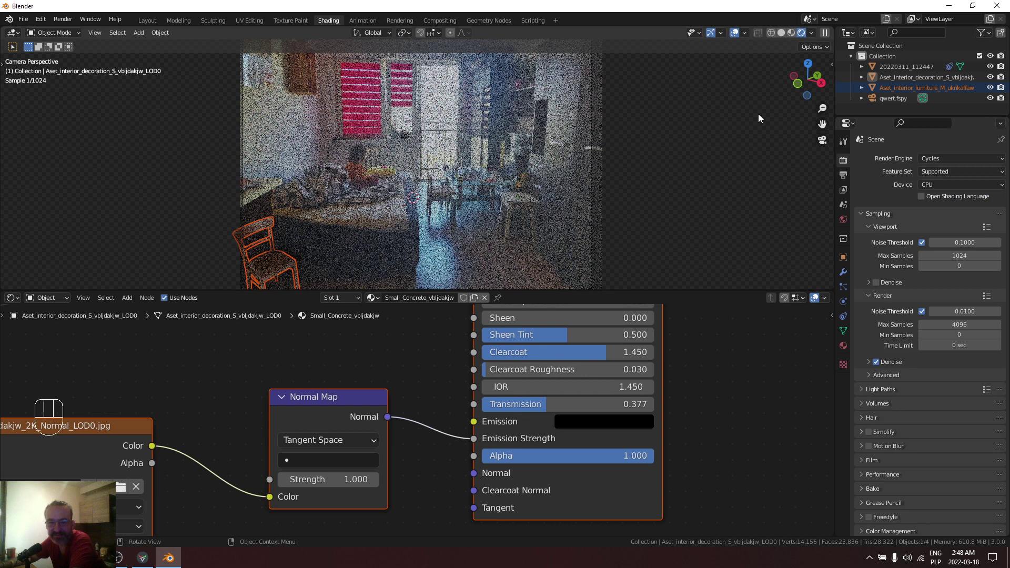
pyautogui.moveTo(760, 118); pyautogui.dragTo(784, 39)
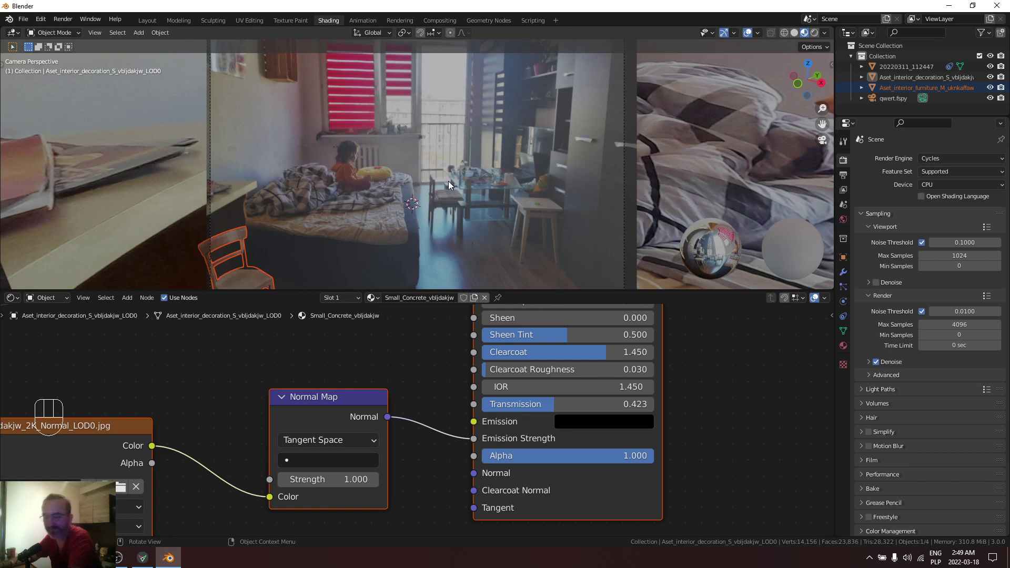
# Step: Render the camera image, then return to the Layout workspace
pyautogui.press('F12')
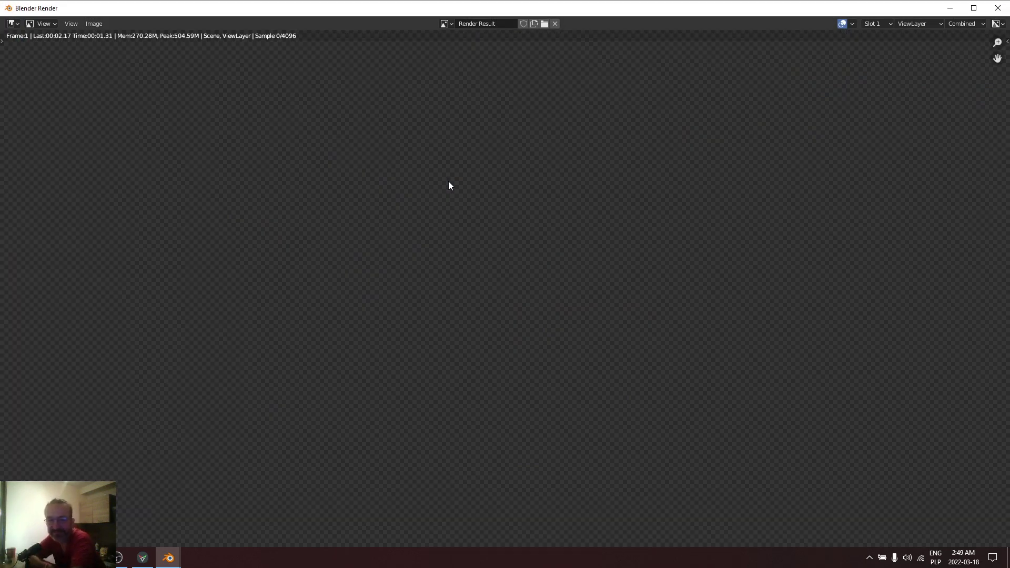
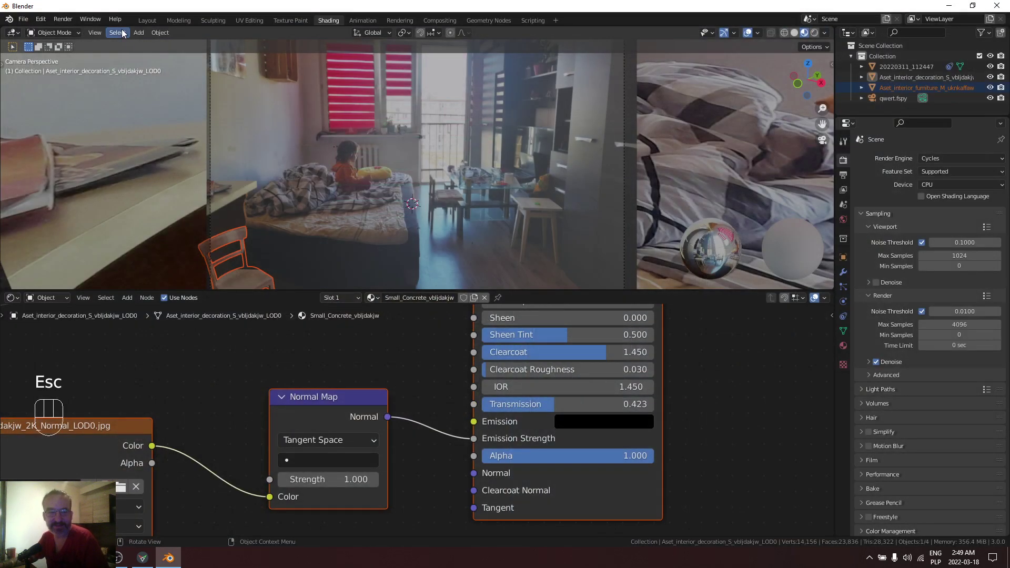
pyautogui.click(152, 23)
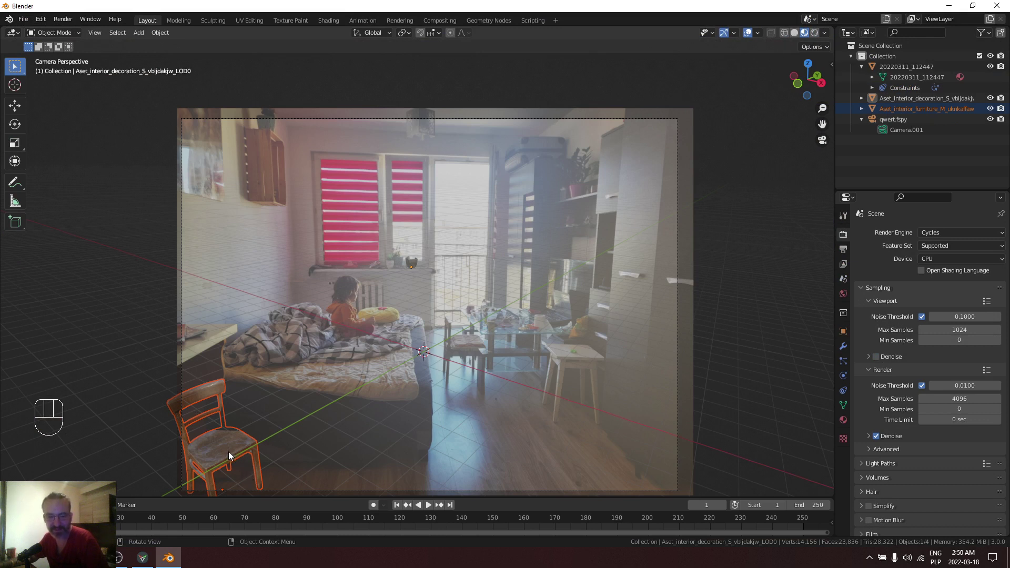
# Step: Rotate the chair slightly and move it onto the floor in front of the glass table
pyautogui.press('g')
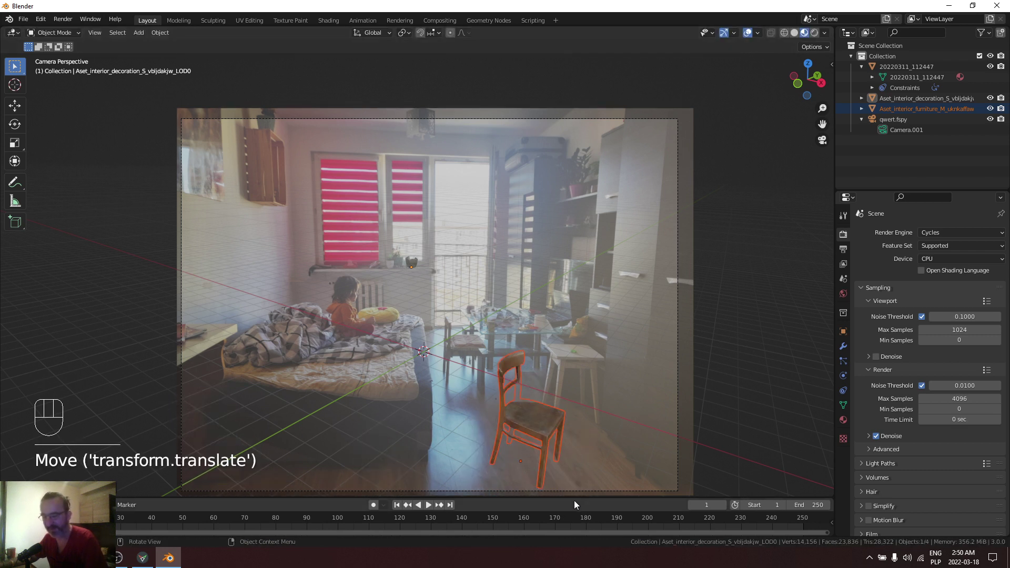
pyautogui.press('r')
pyautogui.click(642, 433)
pyautogui.click(537, 423)
pyautogui.press('r')
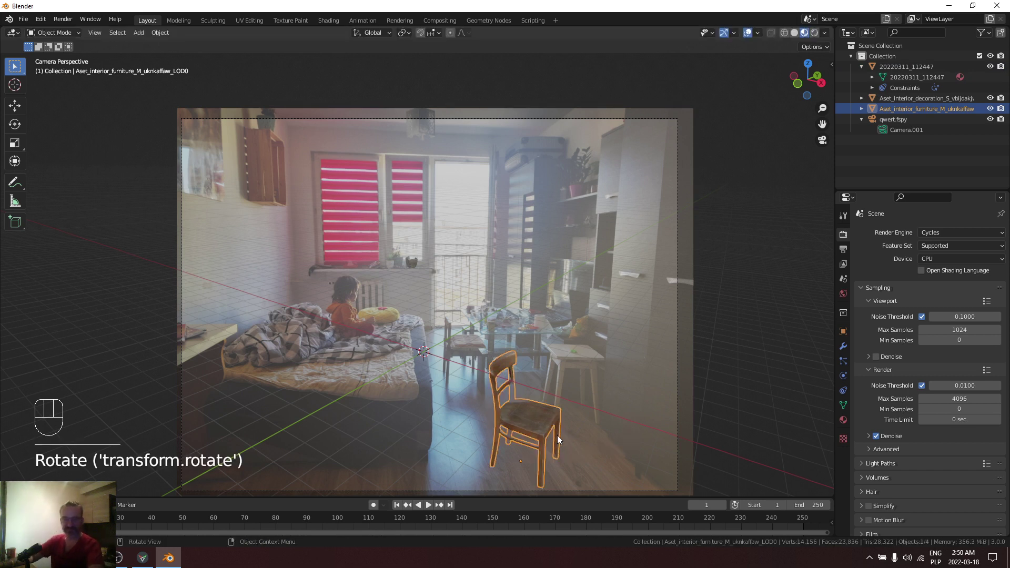
pyautogui.press('g')
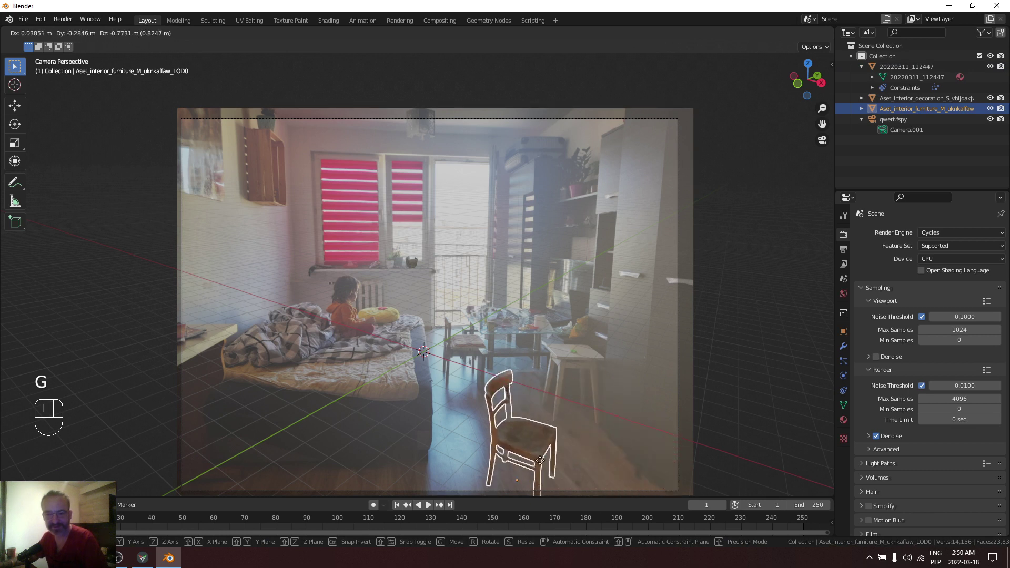
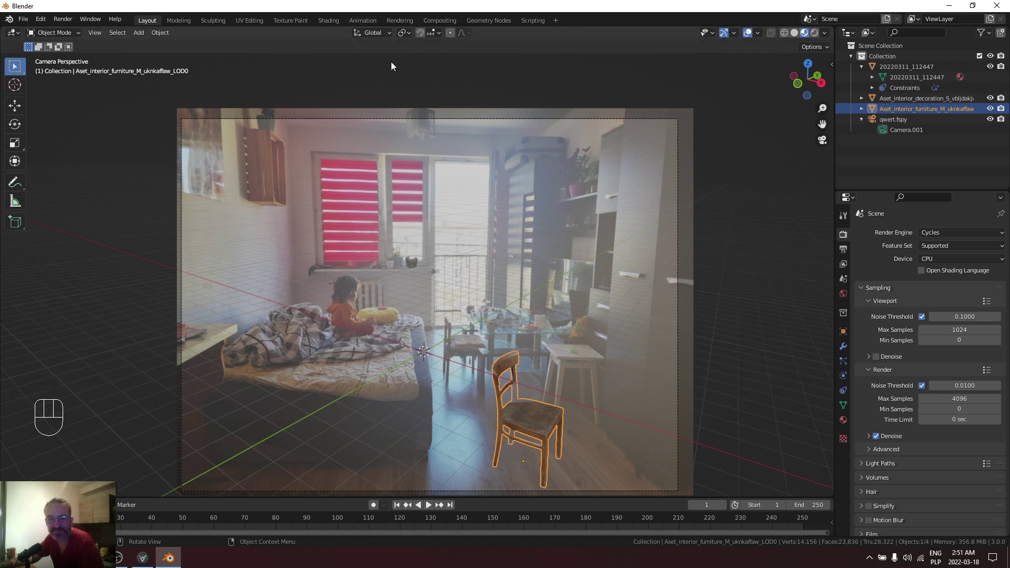
# Step: Raise the chair material's Principled BSDF Transmission to 0.382 and start a Cycles render (F12)
pyautogui.click(329, 25)
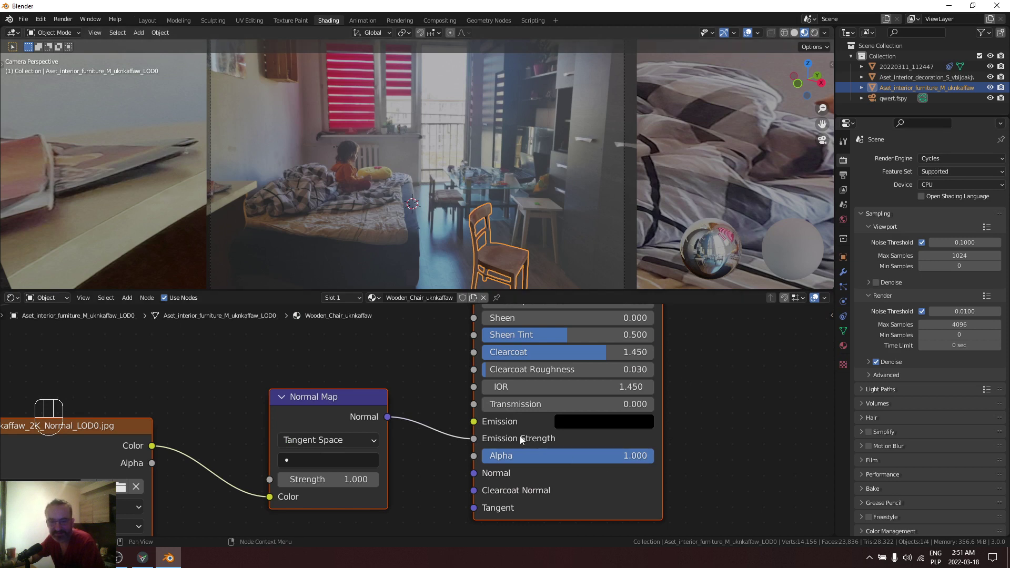
pyautogui.moveTo(502, 408); pyautogui.dragTo(551, 408)
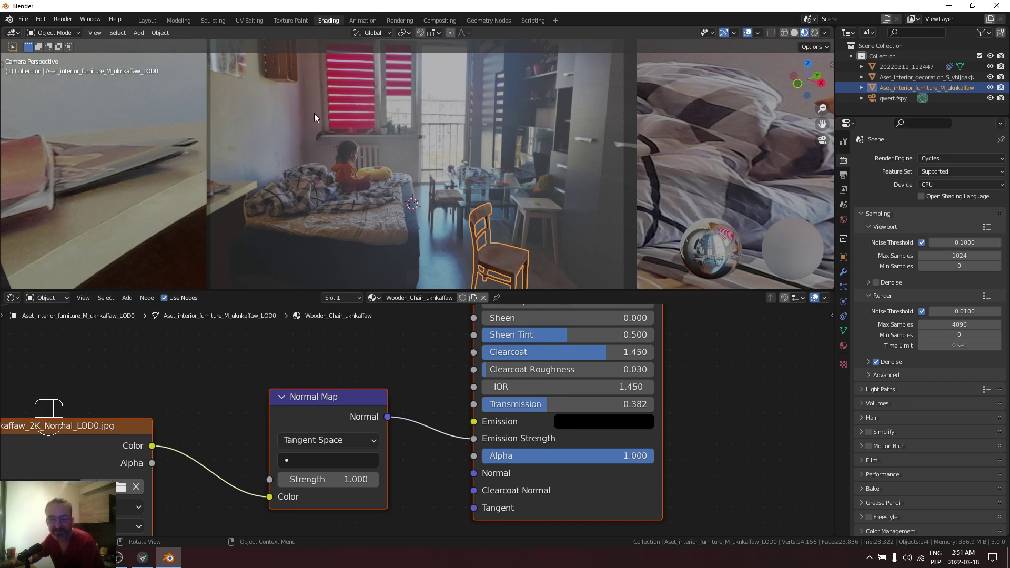
pyautogui.press('F12')
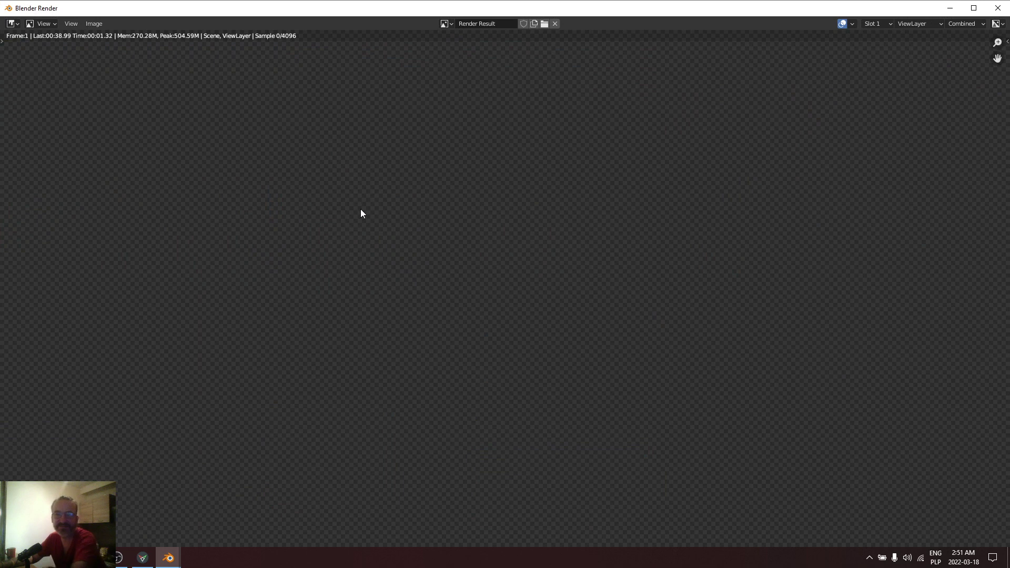